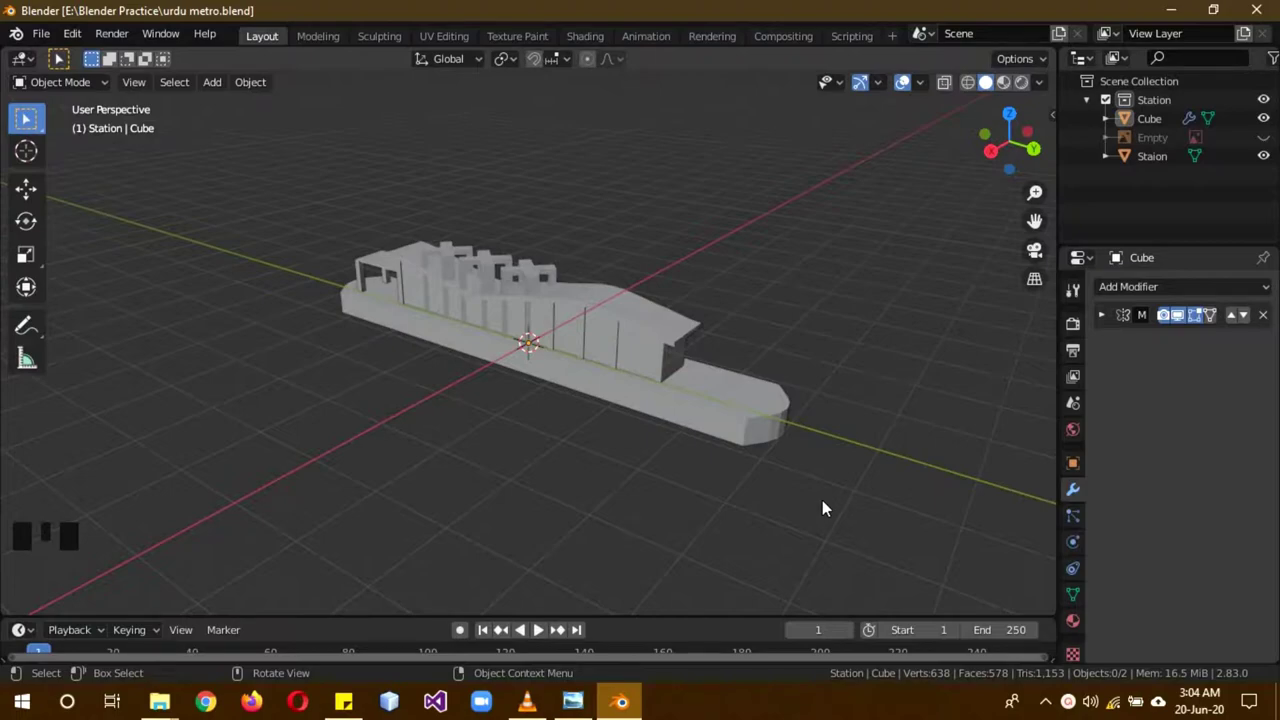
Exclude the Station collection and create a new collection named road.
drag(685, 534, 746, 504)
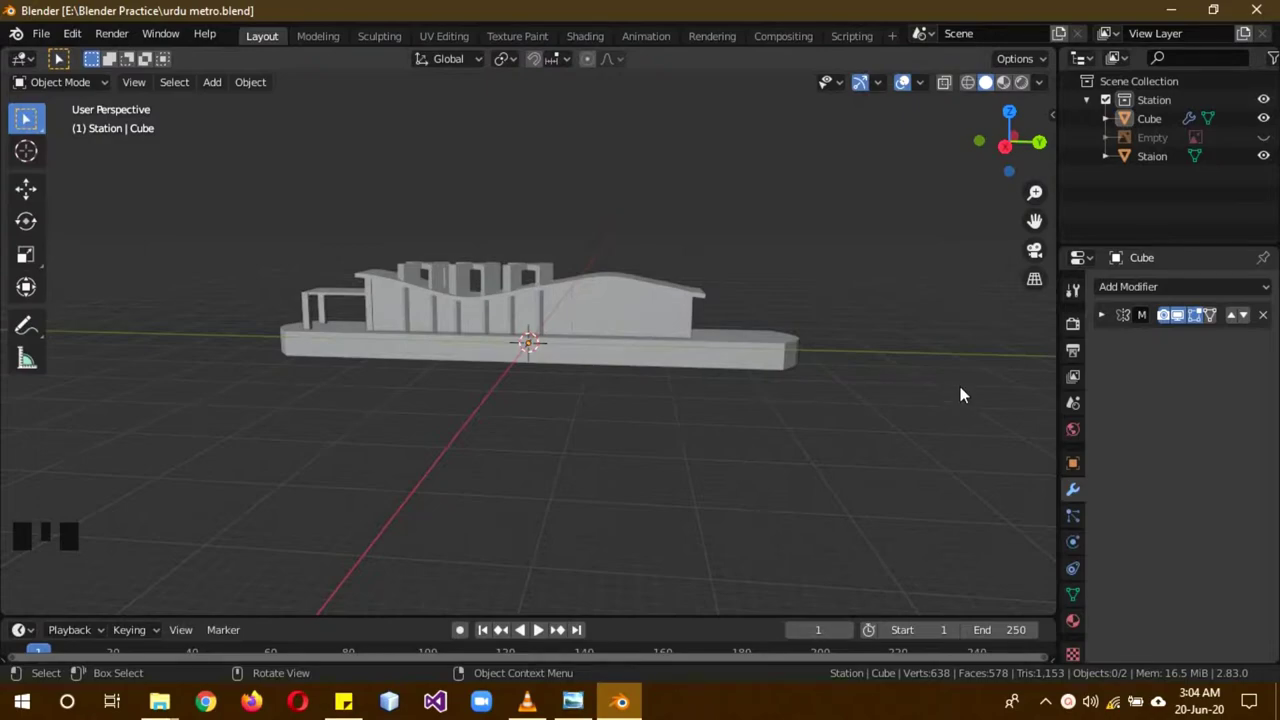
drag(817, 357, 679, 372)
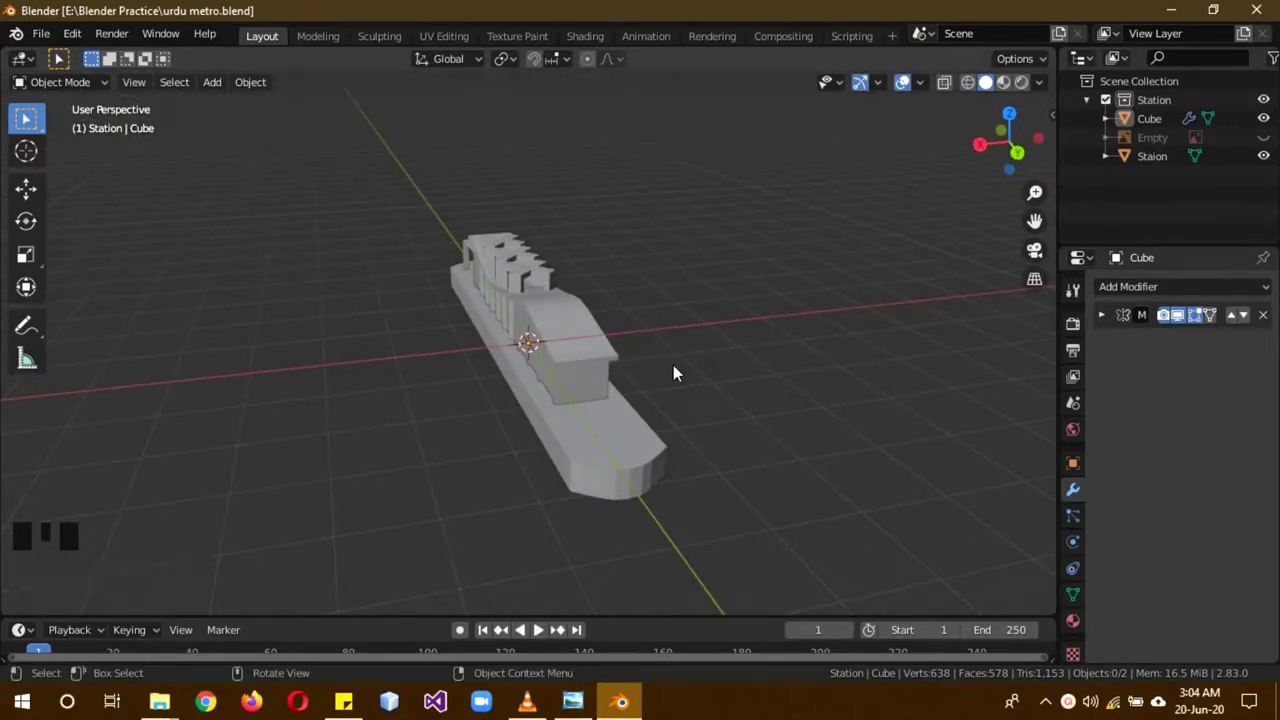
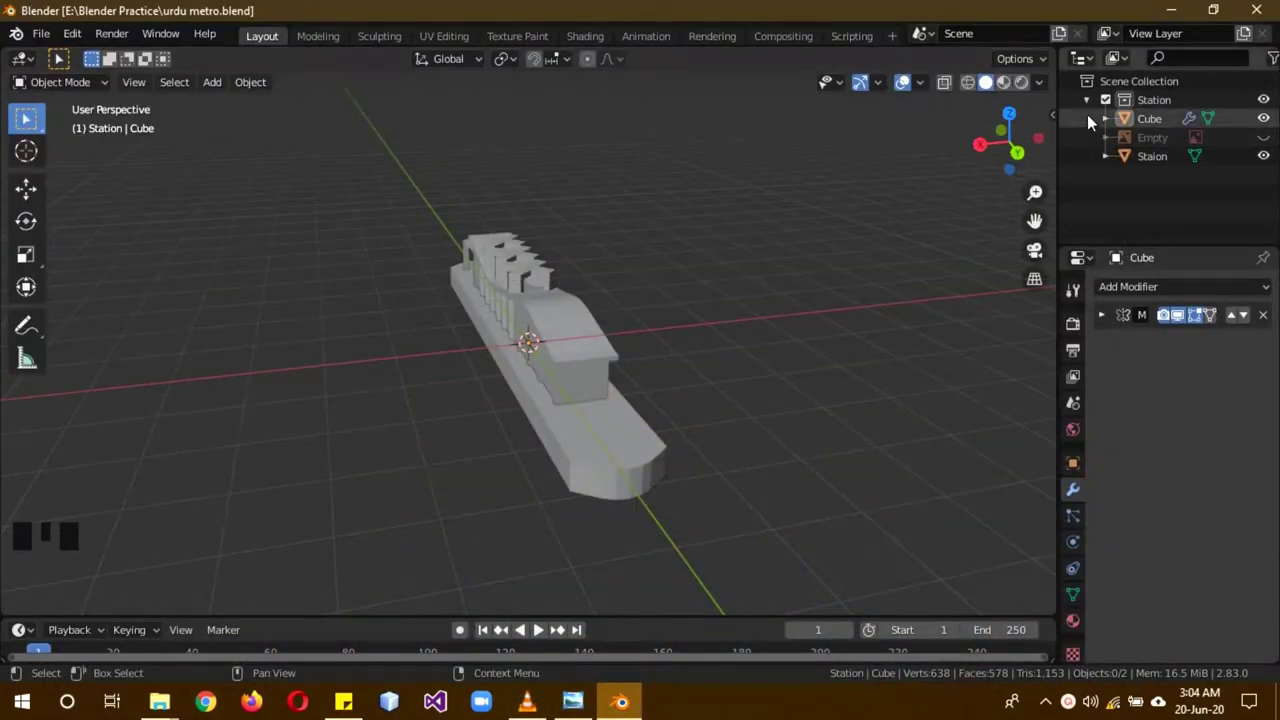
click(1092, 109)
drag(1271, 109, 1263, 120)
right_click(1160, 132)
click(1160, 132)
Add a cube at the origin into the road collection and start scaling it.
drag(1160, 132, 467, 357)
drag(446, 377, 507, 272)
key(shift+a)
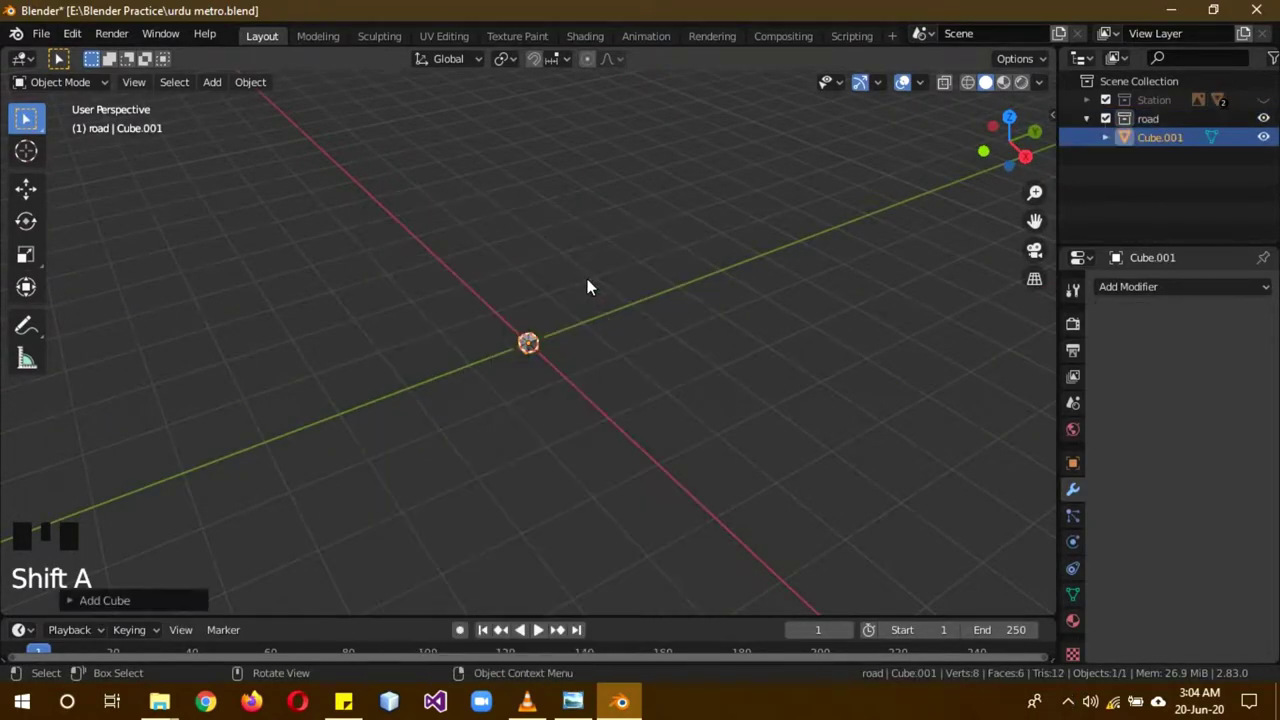
scroll(up, 3)
key(s)
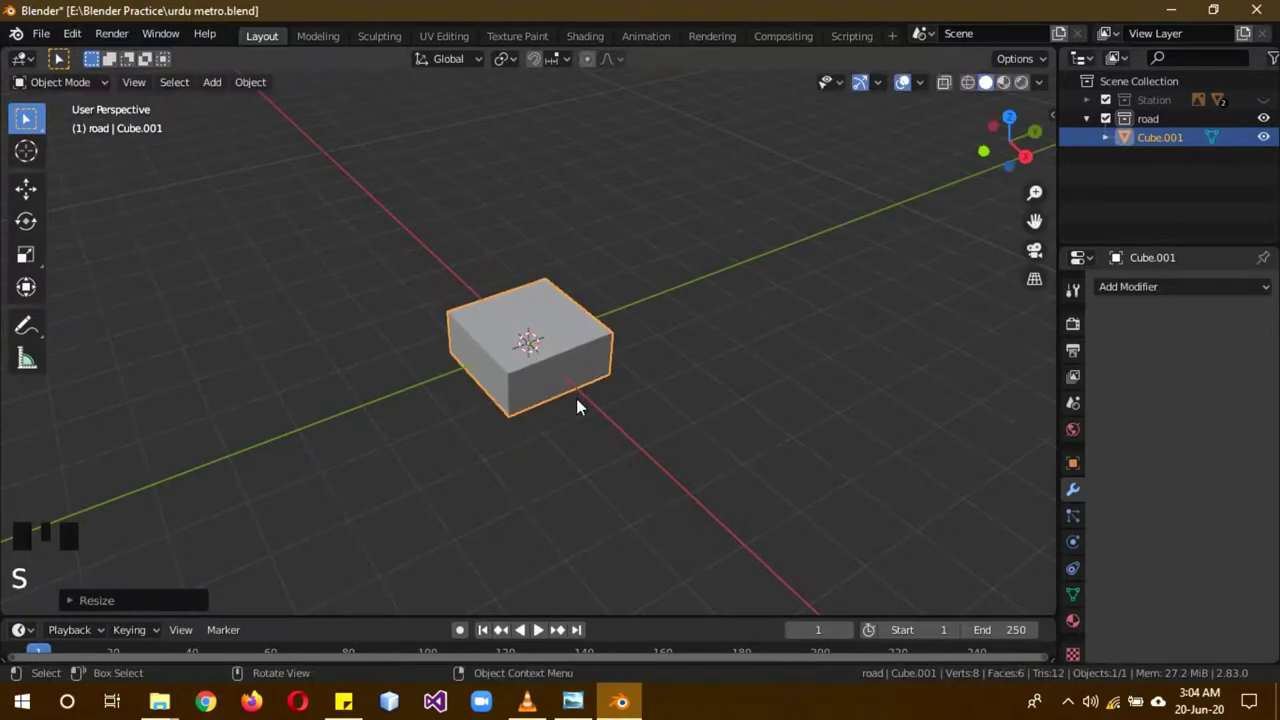
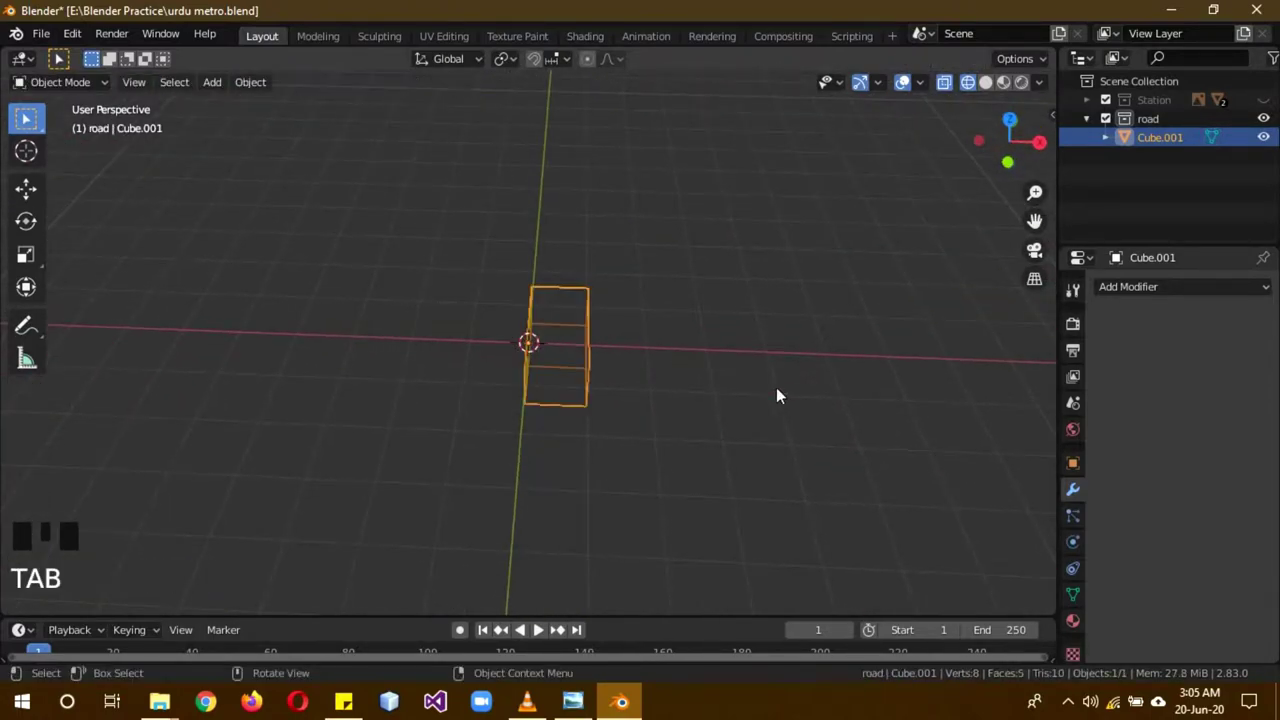
Turn off see-through shading and view the road cube rebuilt by the X Mirror modifier.
key(z)
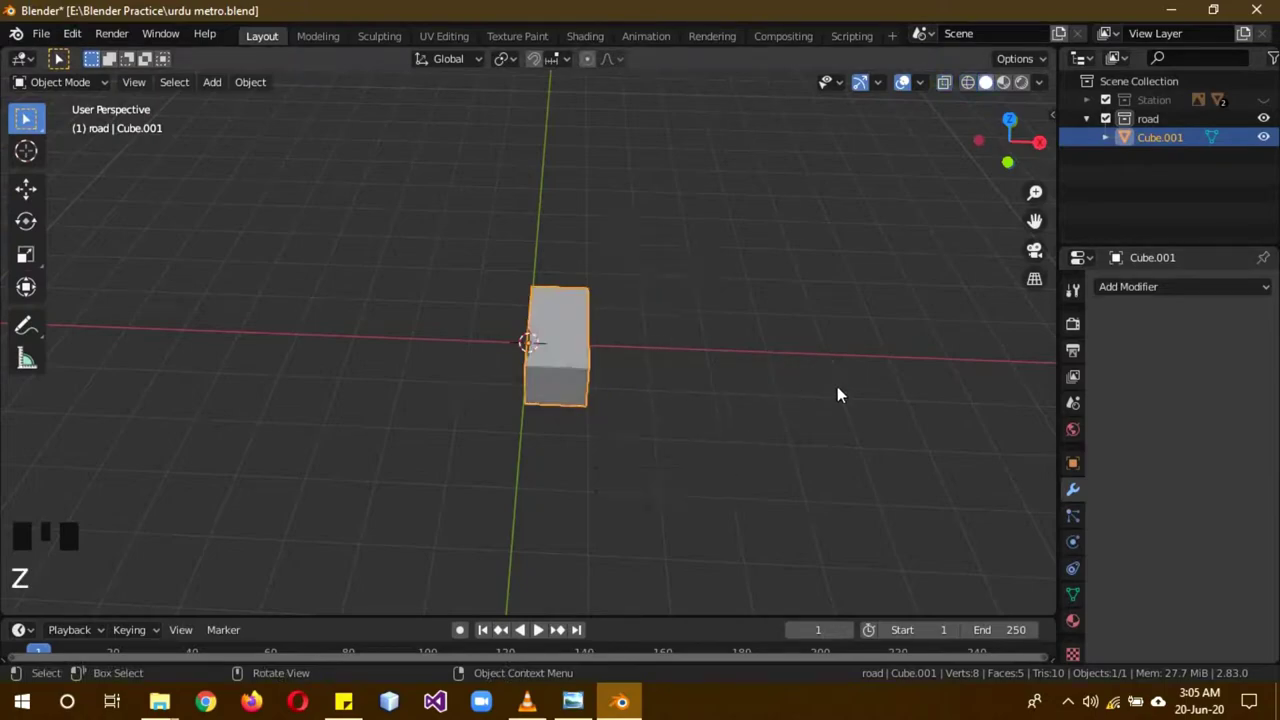
drag(1145, 295, 916, 477)
Enable the Y axis on the Mirror modifier and reopen the quarter road block for editing.
click(1113, 322)
click(1100, 317)
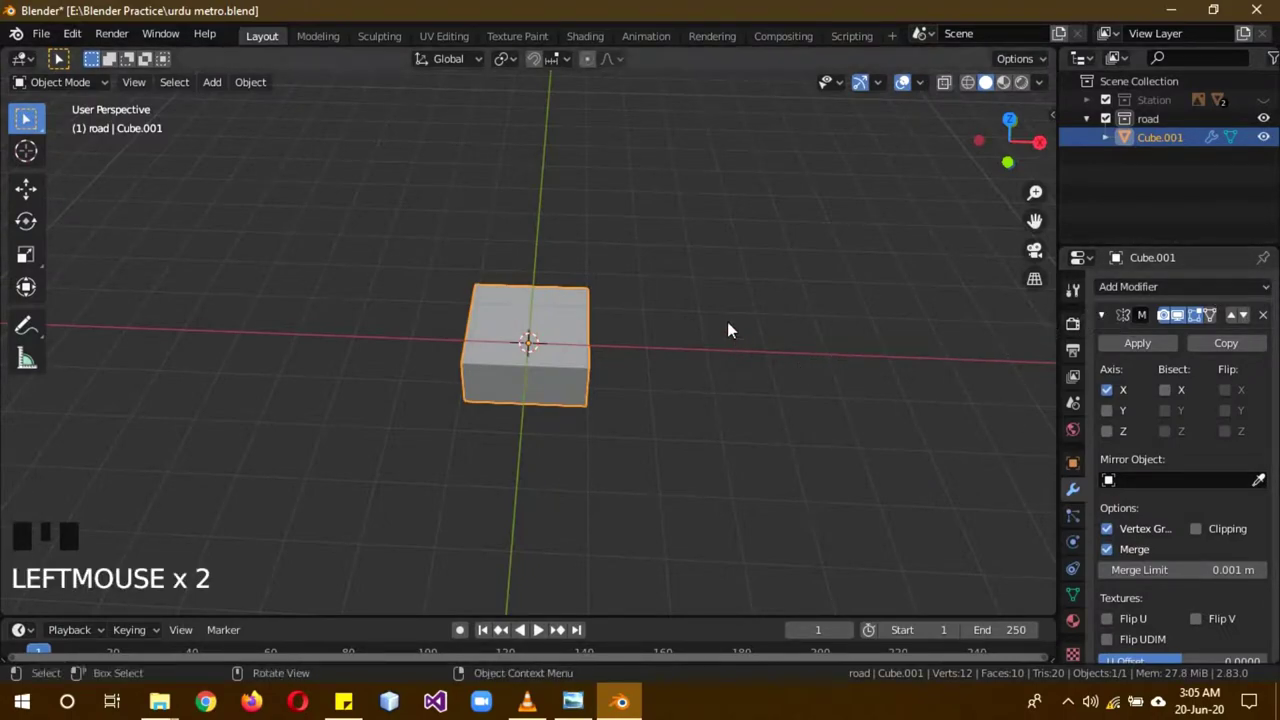
drag(682, 275, 663, 334)
key(b)
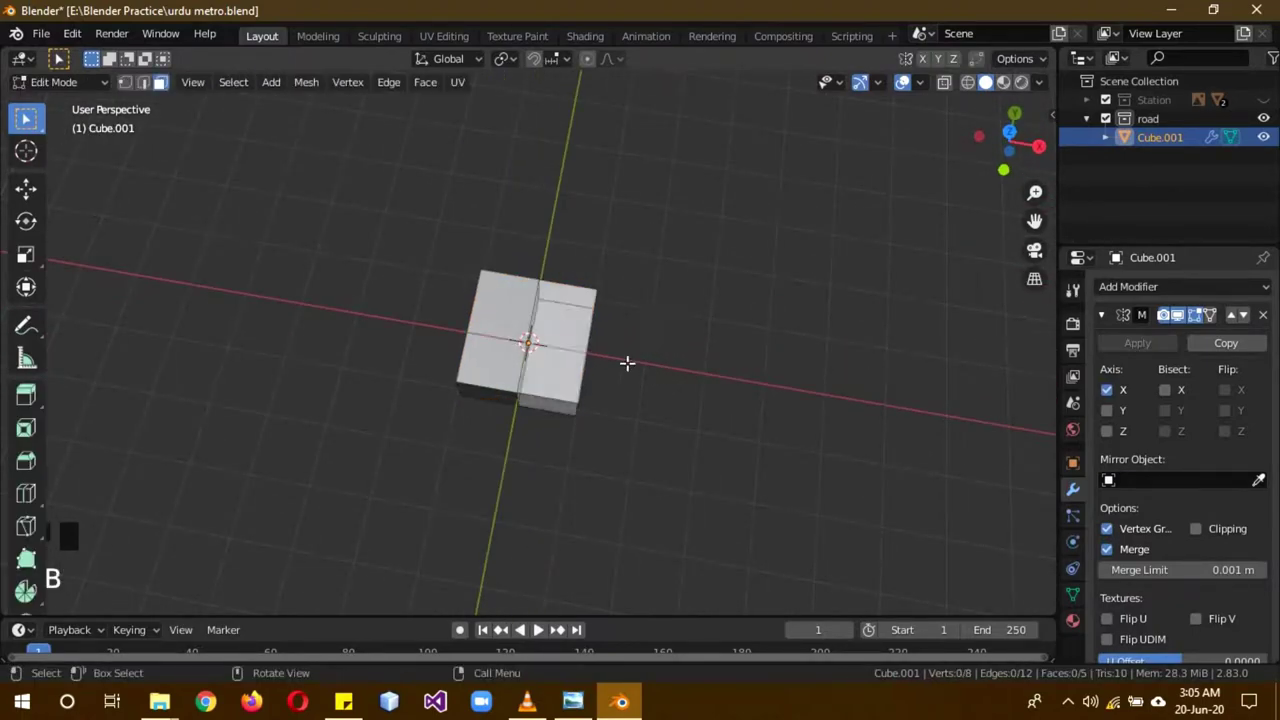
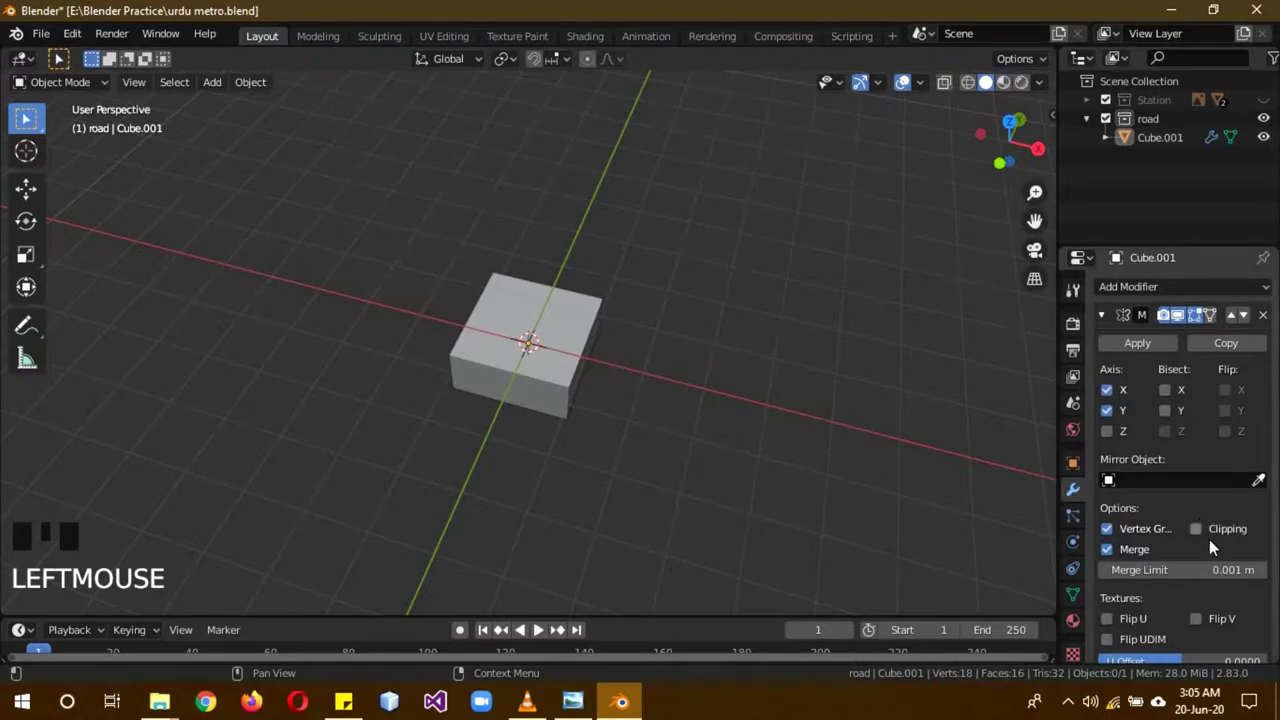
Turn on Clipping in the Mirror modifier and enter Edit Mode on the road block.
click(1202, 531)
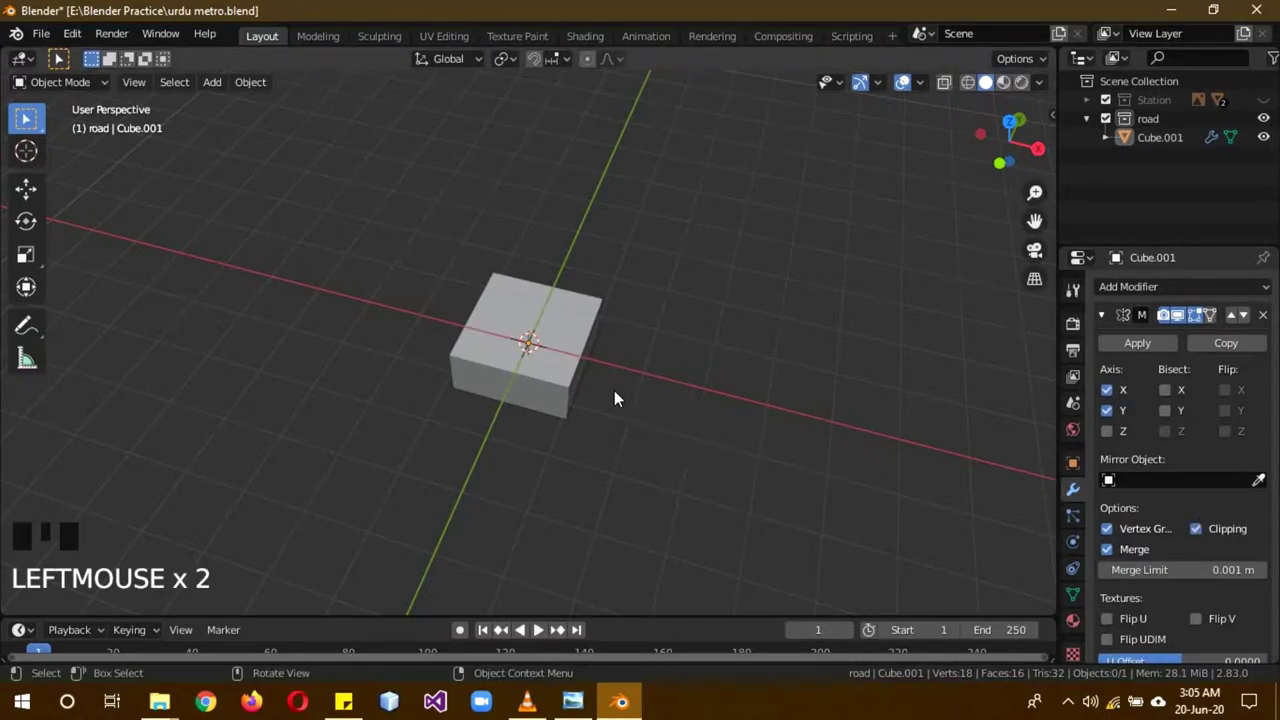
key(b)
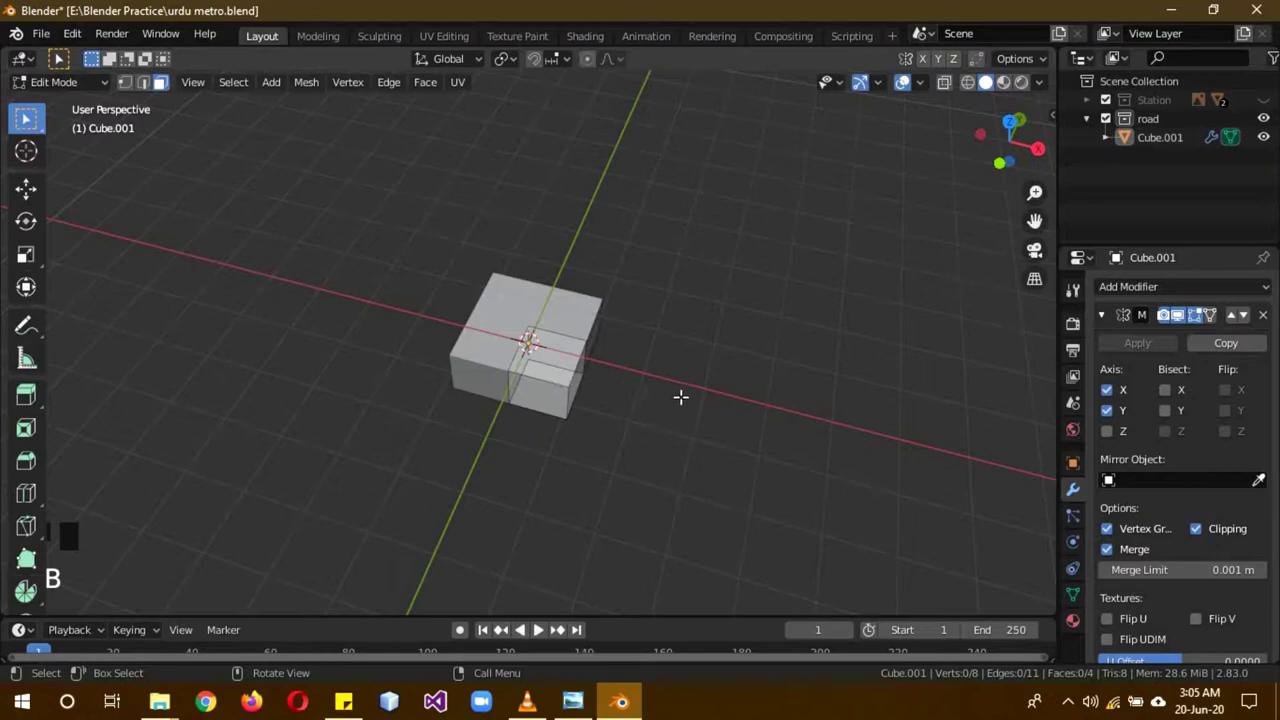
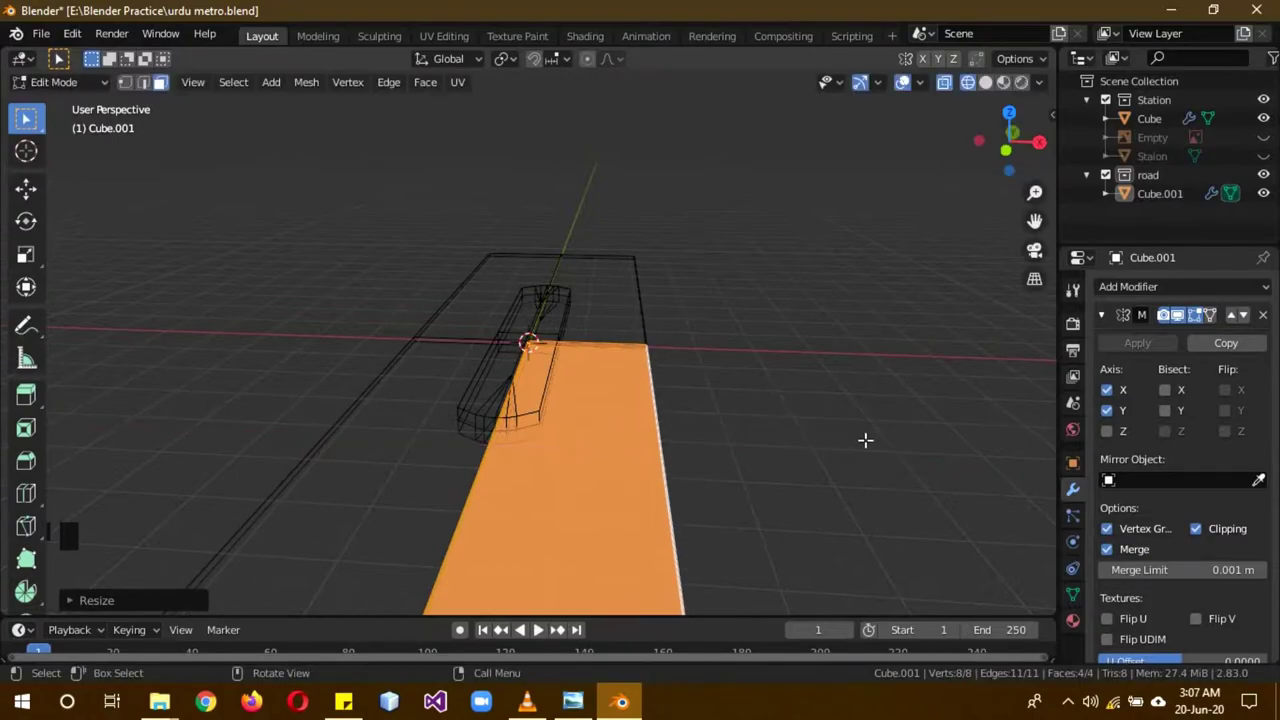
Zoom out to see the whole road slab while shaping its barriers and ends.
scroll(down, 3)
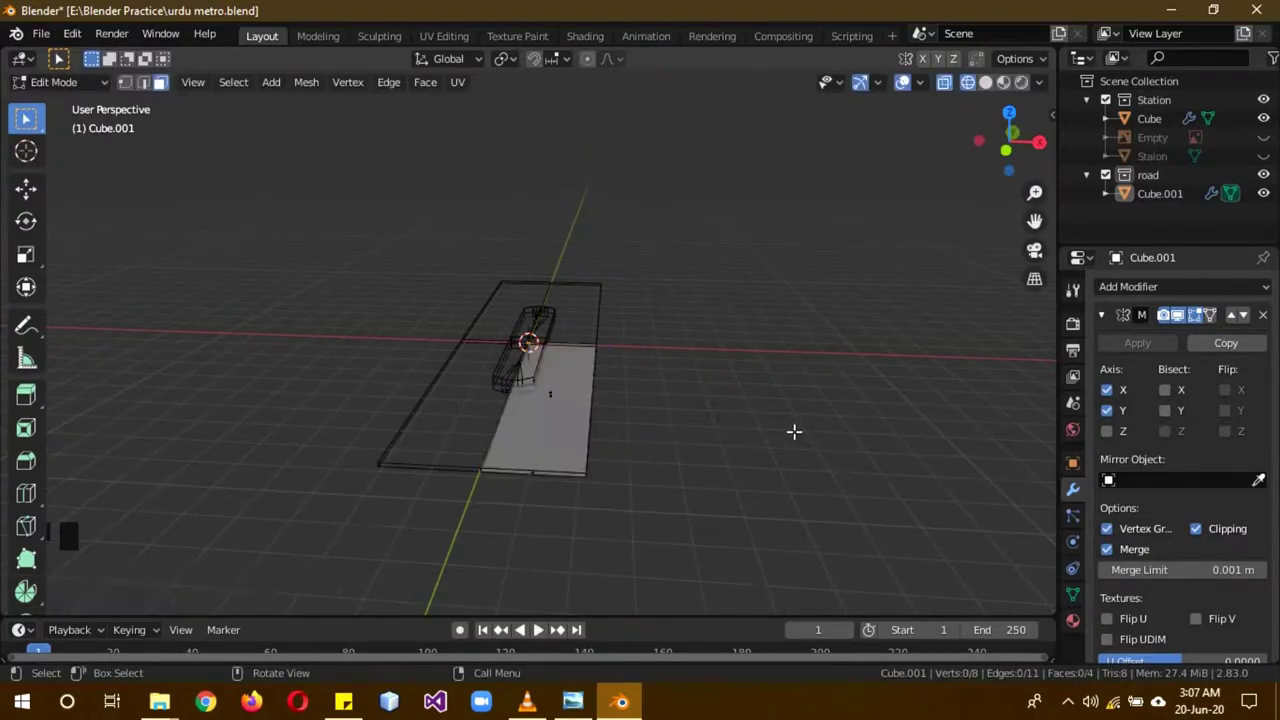
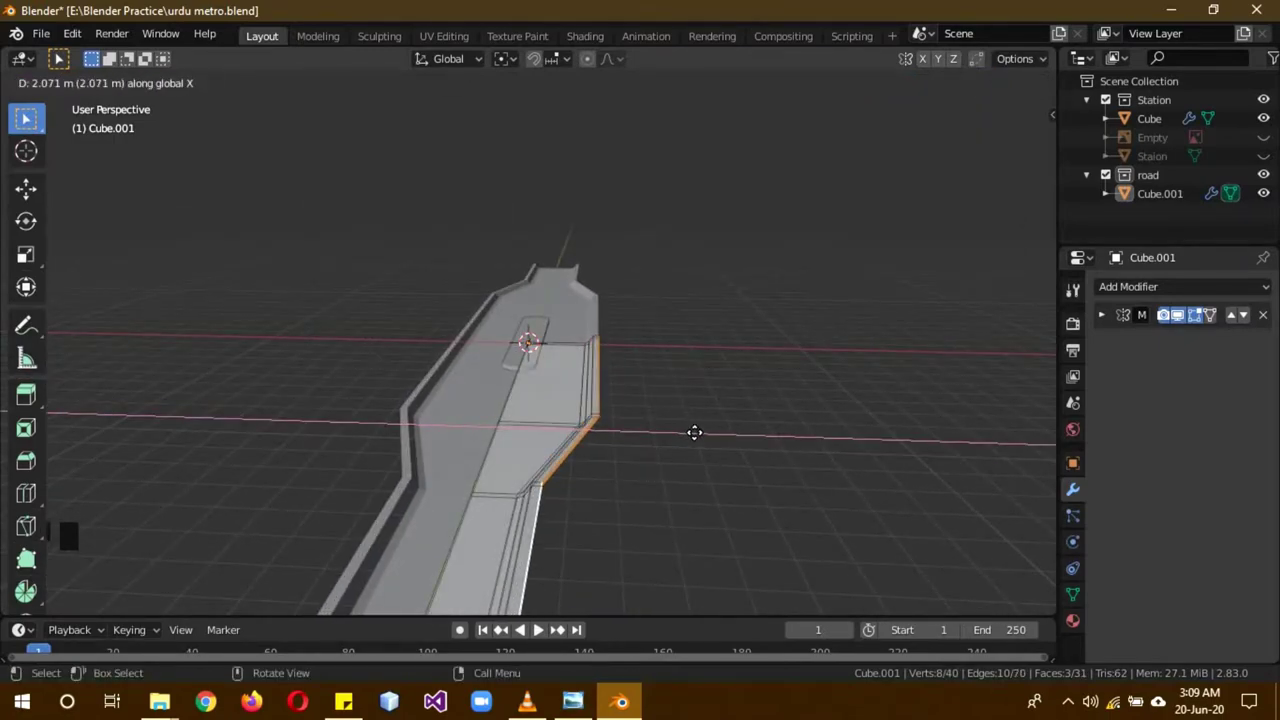
Return the finished road to Object Mode and bring up its Material Properties.
scroll(up, 3)
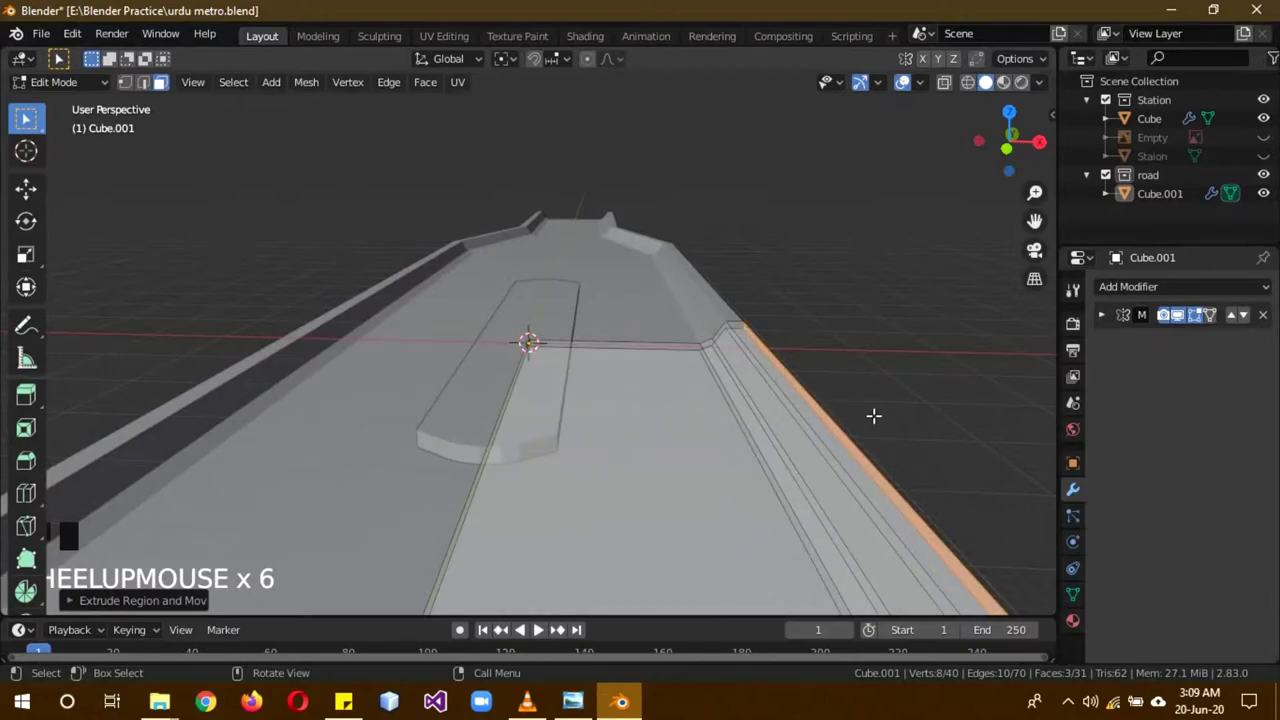
key(Tab)
scroll(down, 3)
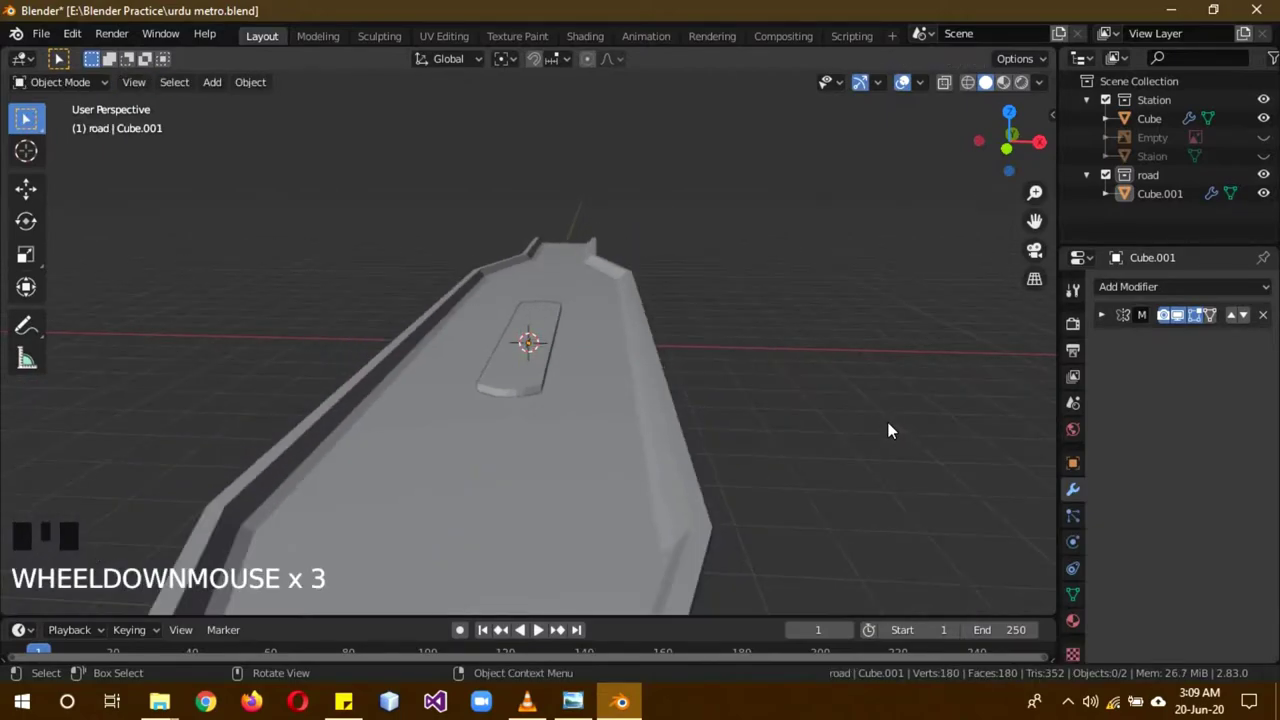
drag(890, 430, 1080, 631)
click(1080, 631)
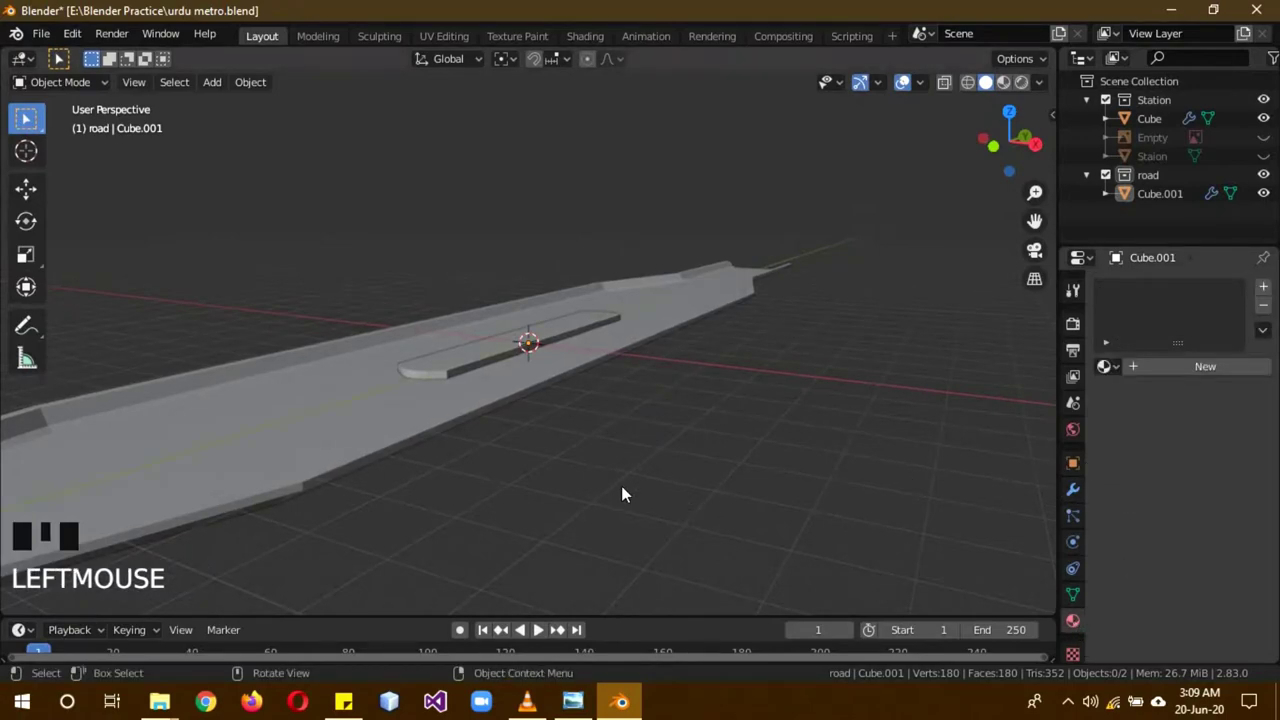
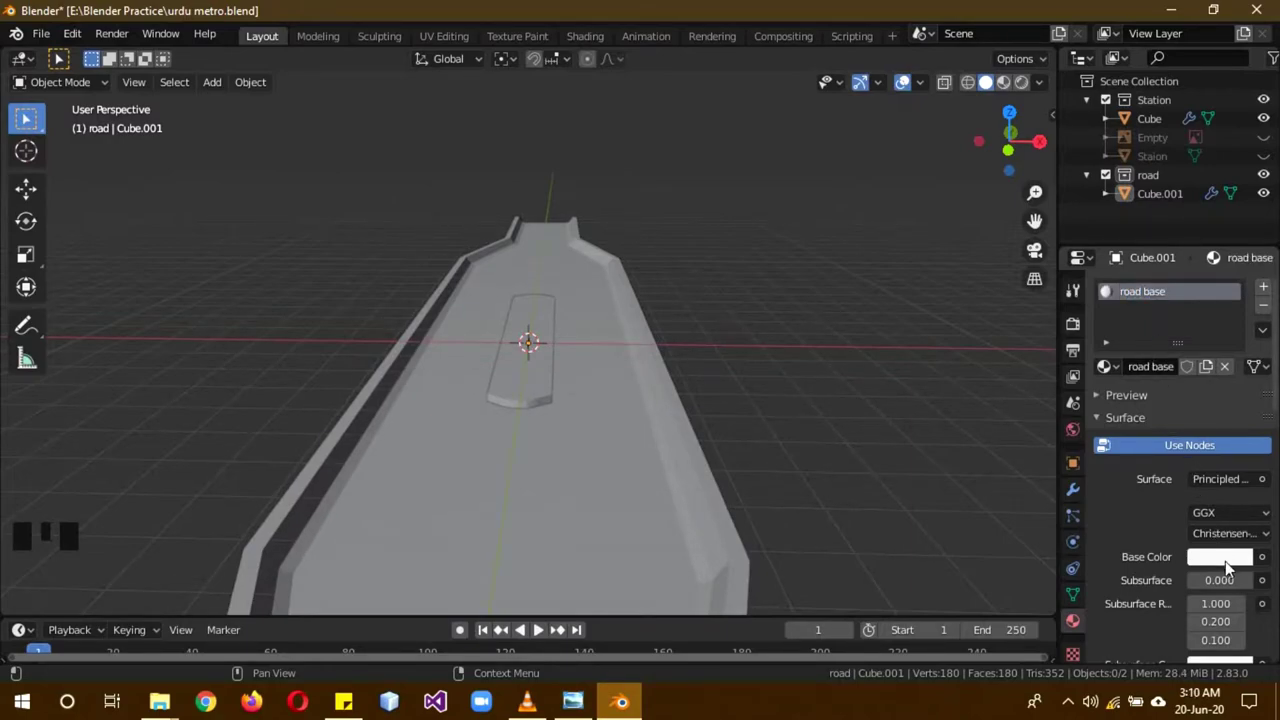
Bring up the Base Color picker for the road base material.
click(1227, 561)
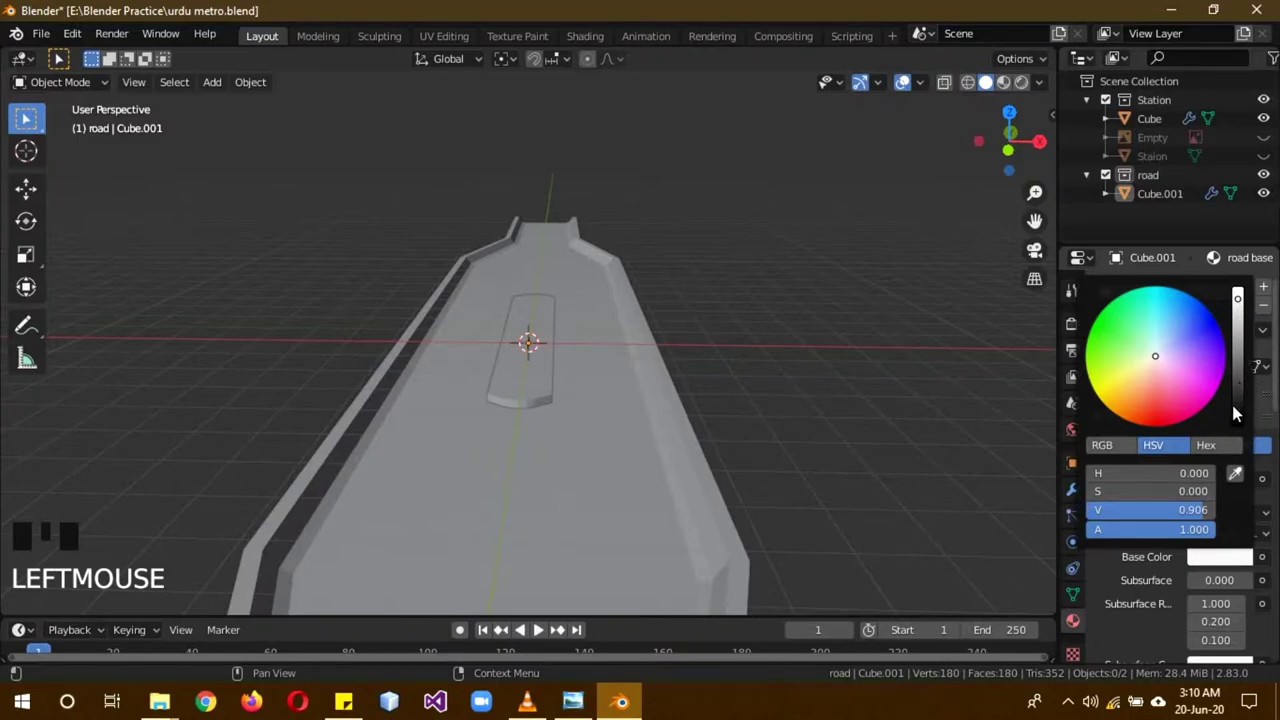
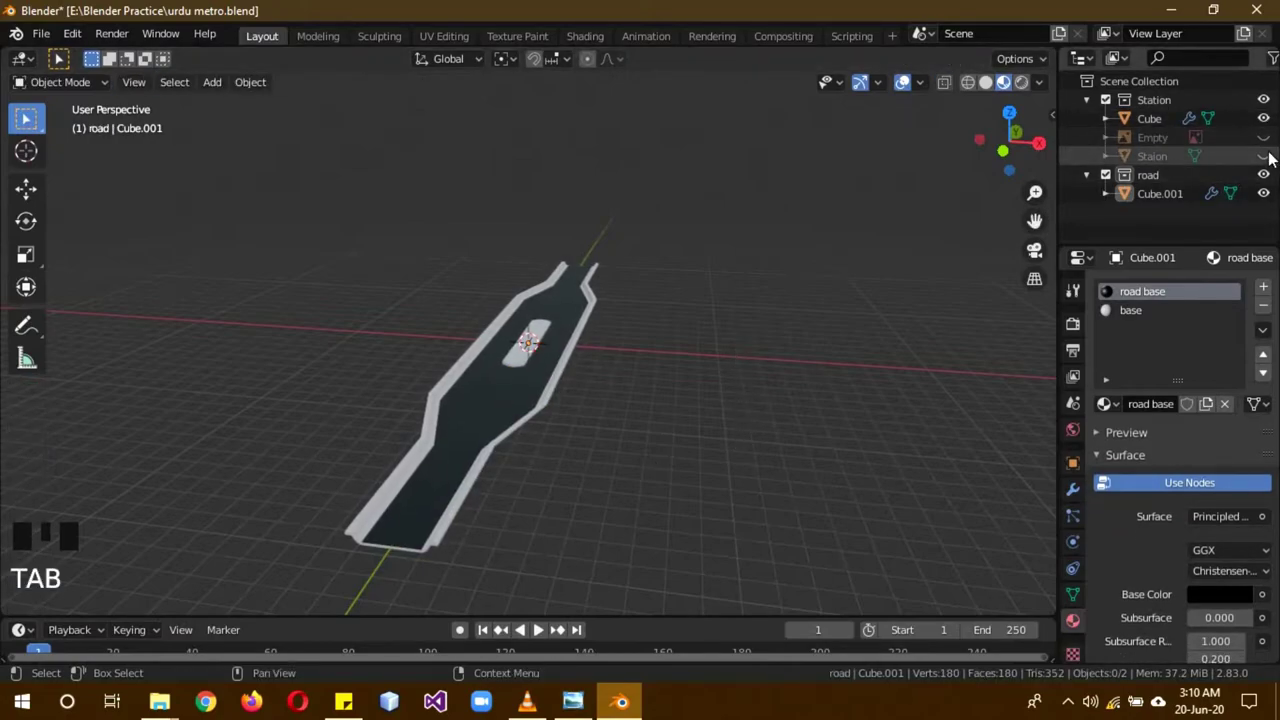
Show the Staion object again and orbit around the road beneath it.
click(1271, 157)
scroll(up, 3)
scroll(up, 3)
drag(823, 341, 1145, 589)
scroll(down, 3)
scroll(down, 3)
scroll(down, 3)
drag(1233, 615, 597, 458)
Orbit and zoom until the view lines up with the road's side.
drag(597, 458, 553, 436)
scroll(down, 3)
drag(857, 430, 600, 382)
scroll(down, 3)
drag(576, 361, 616, 409)
scroll(up, 3)
drag(533, 394, 657, 359)
drag(657, 359, 673, 359)
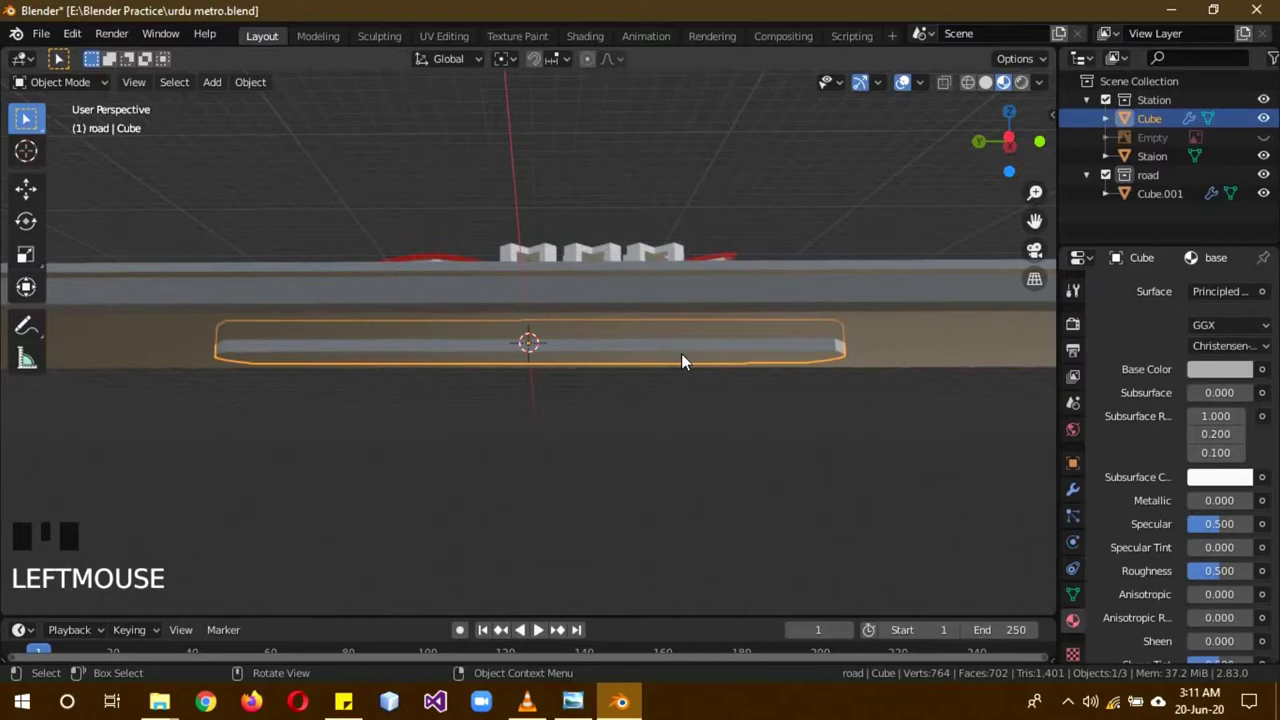
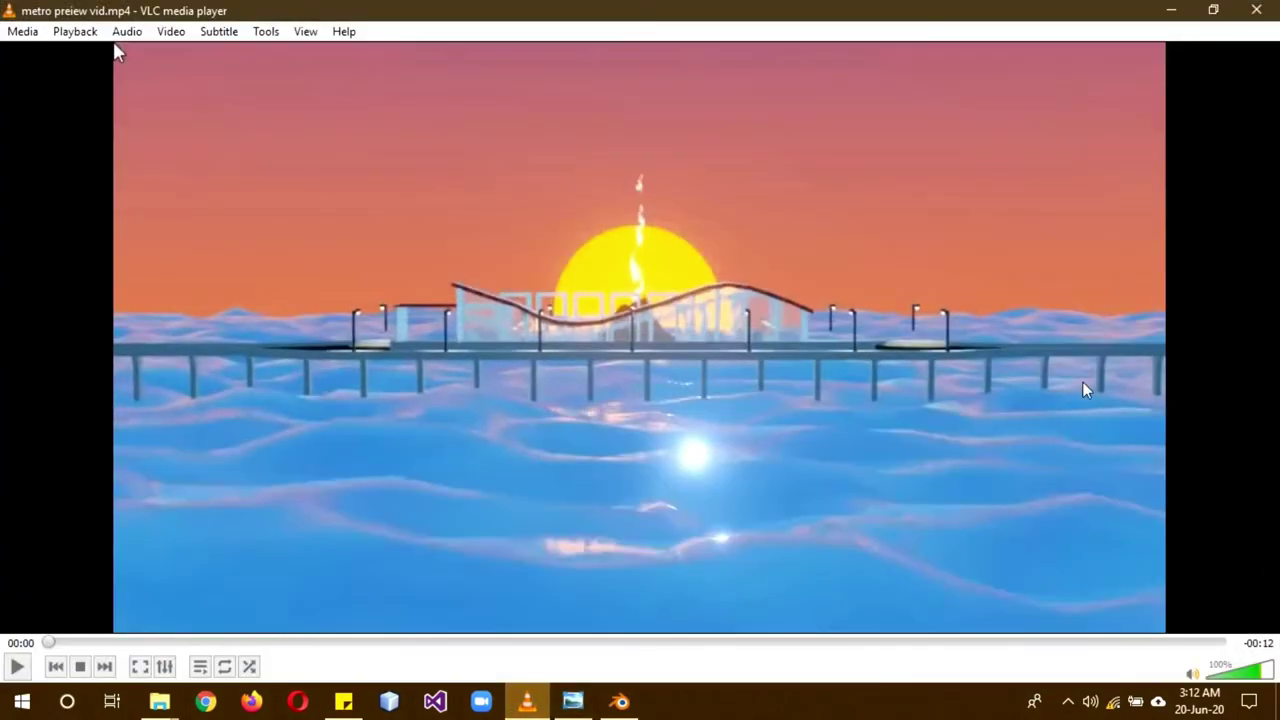
scroll(down, 3)
drag(764, 500, 745, 475)
Snap to side views and rename Cube.001 in the road collection to base road.
key(KP_1)
key(KP_3)
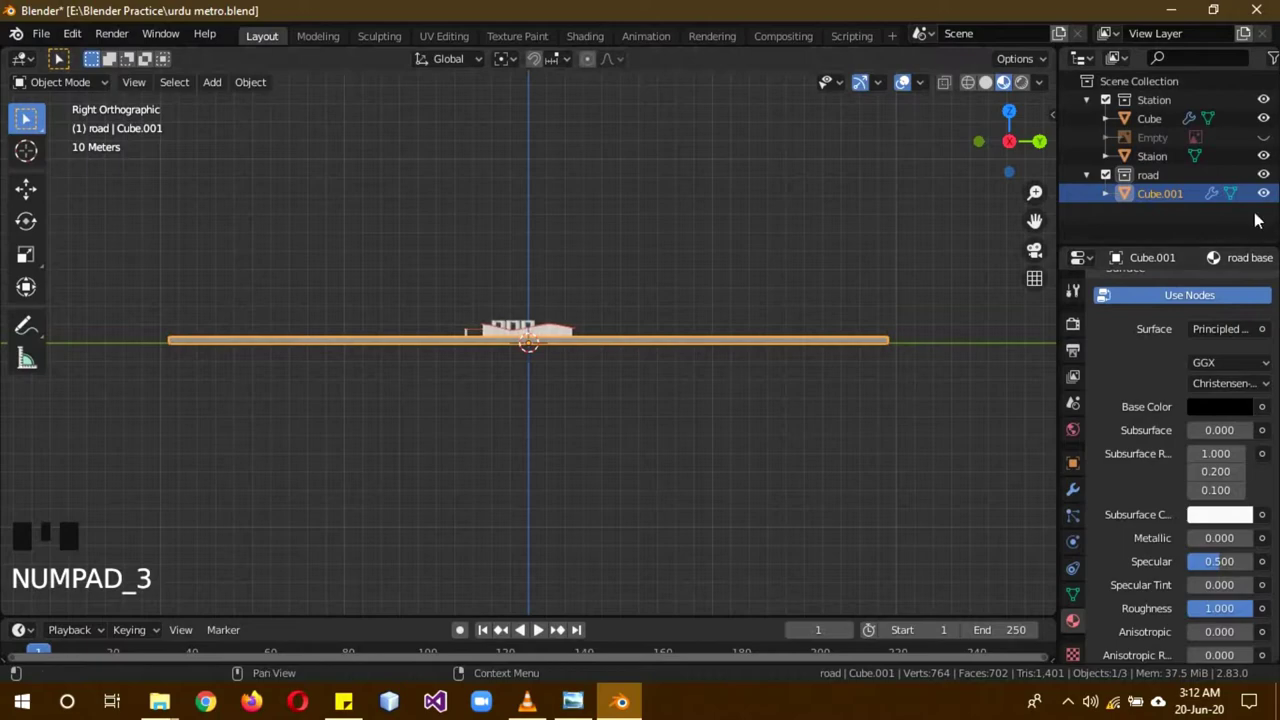
click(1174, 197)
click(1174, 203)
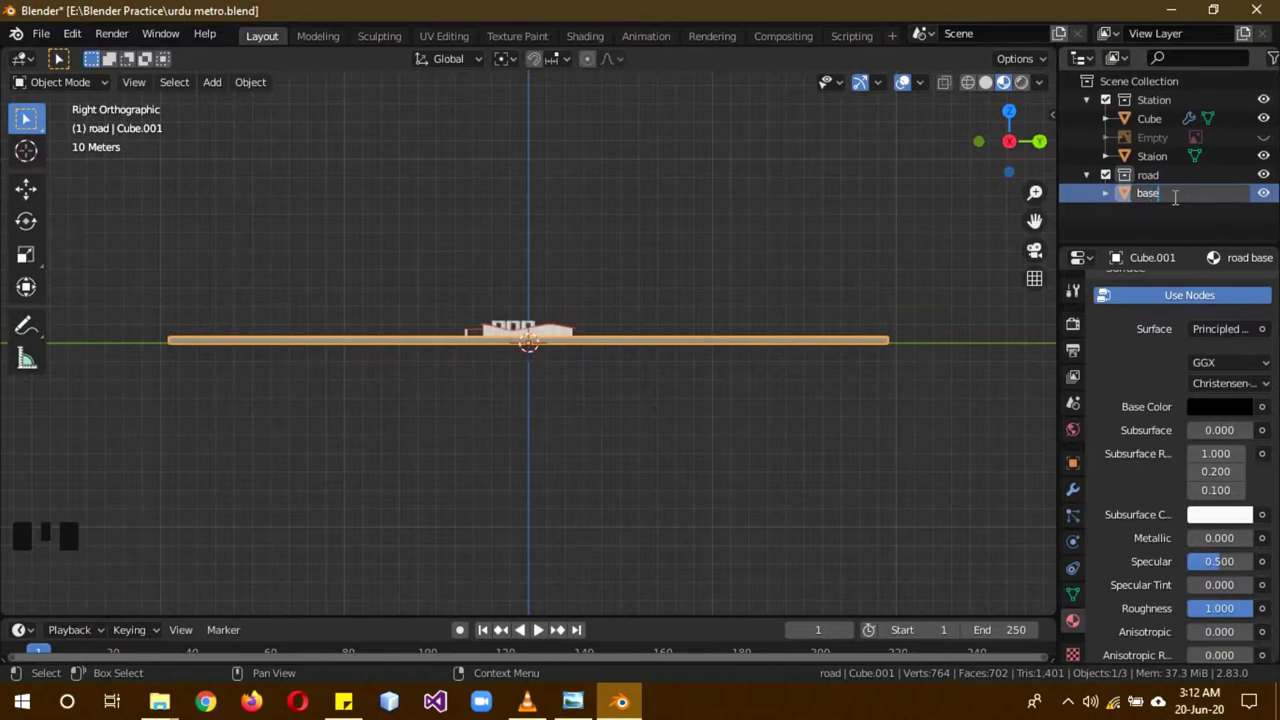
click(1161, 202)
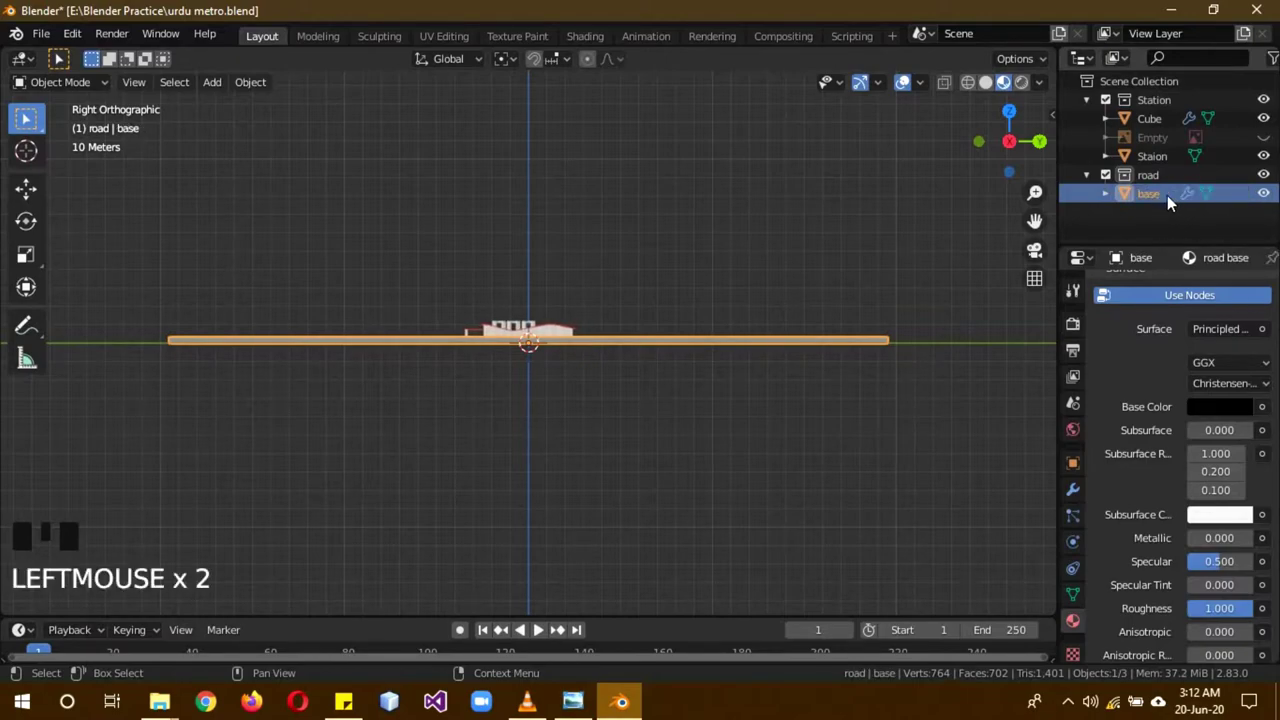
click(1161, 199)
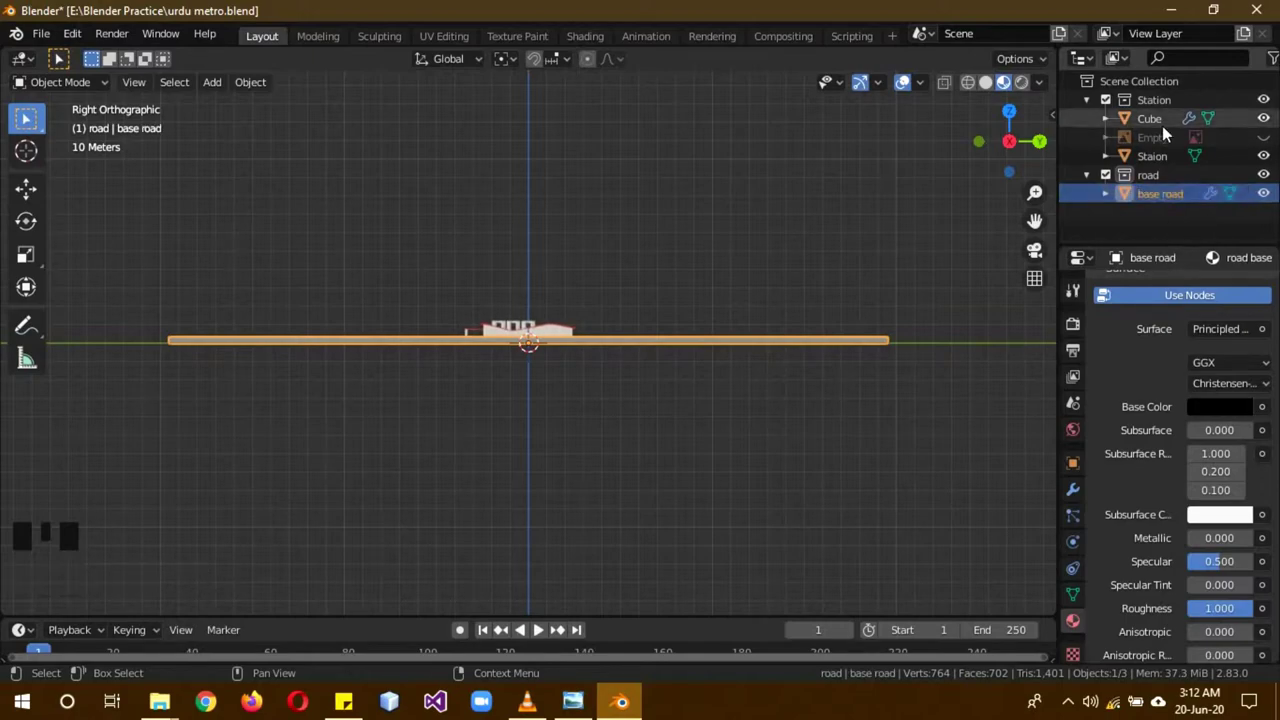
Rename the Station collection's Cube object to base.
click(1162, 132)
click(1162, 131)
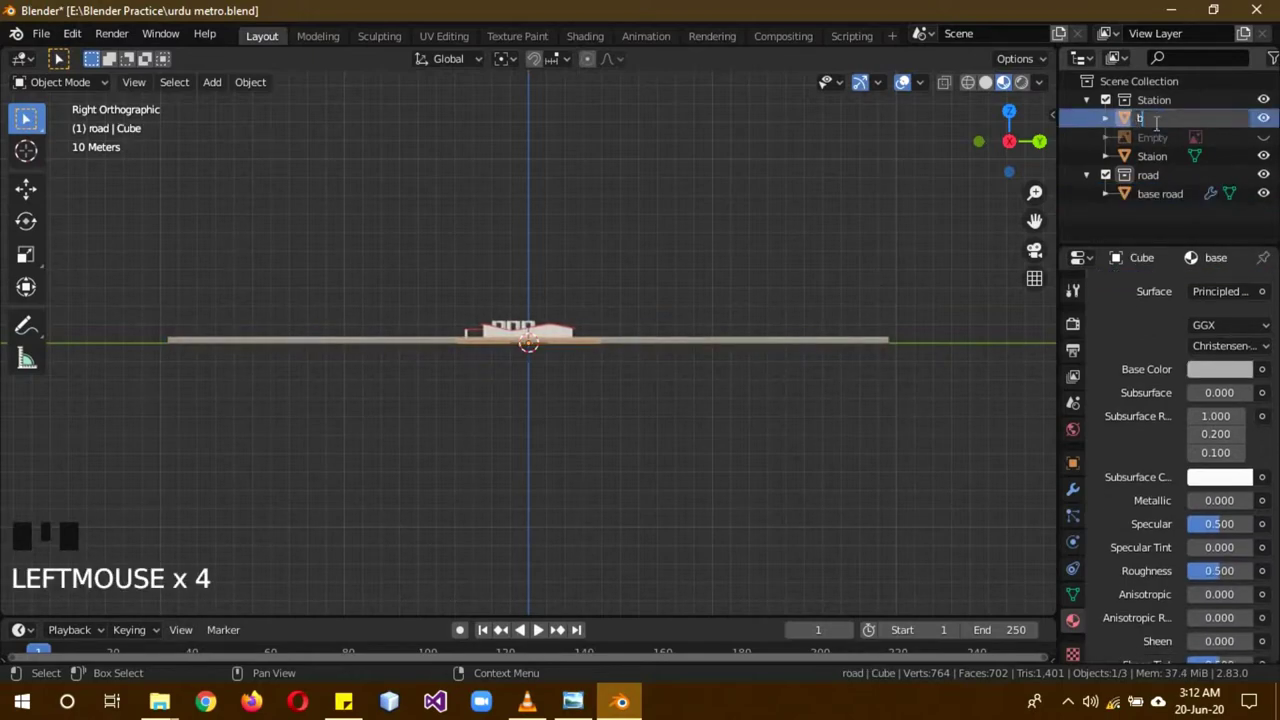
click(1167, 185)
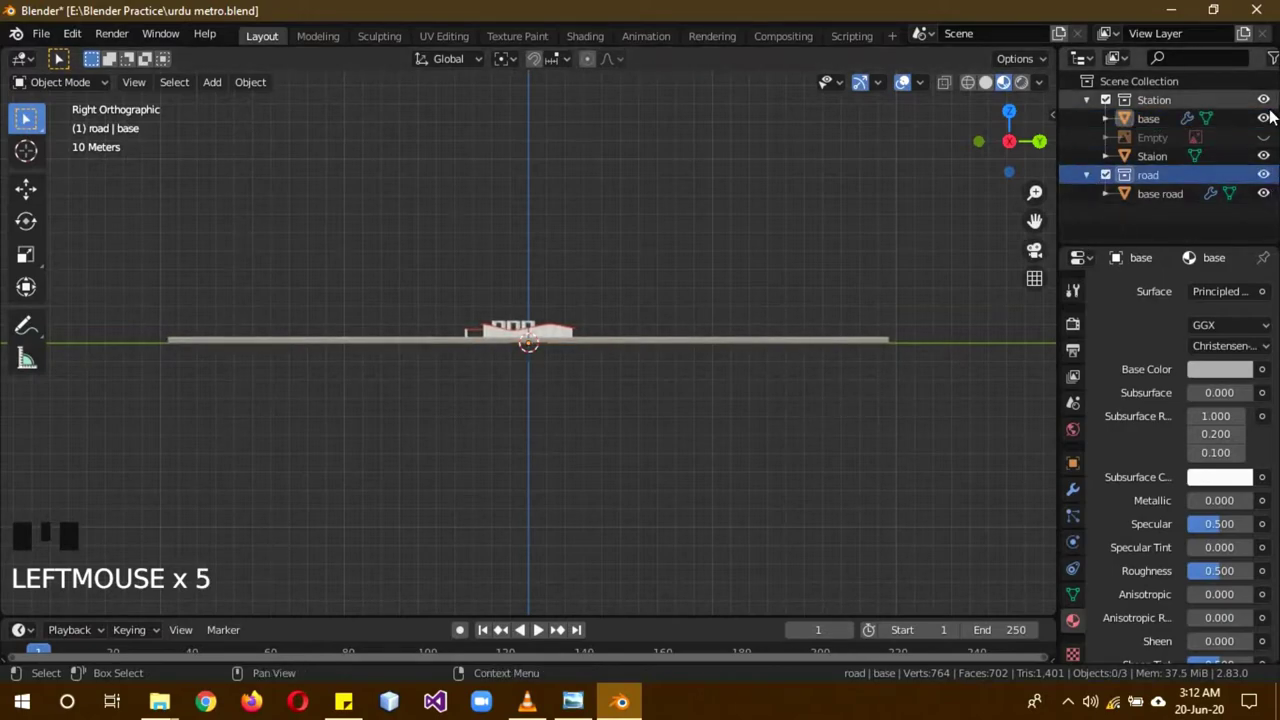
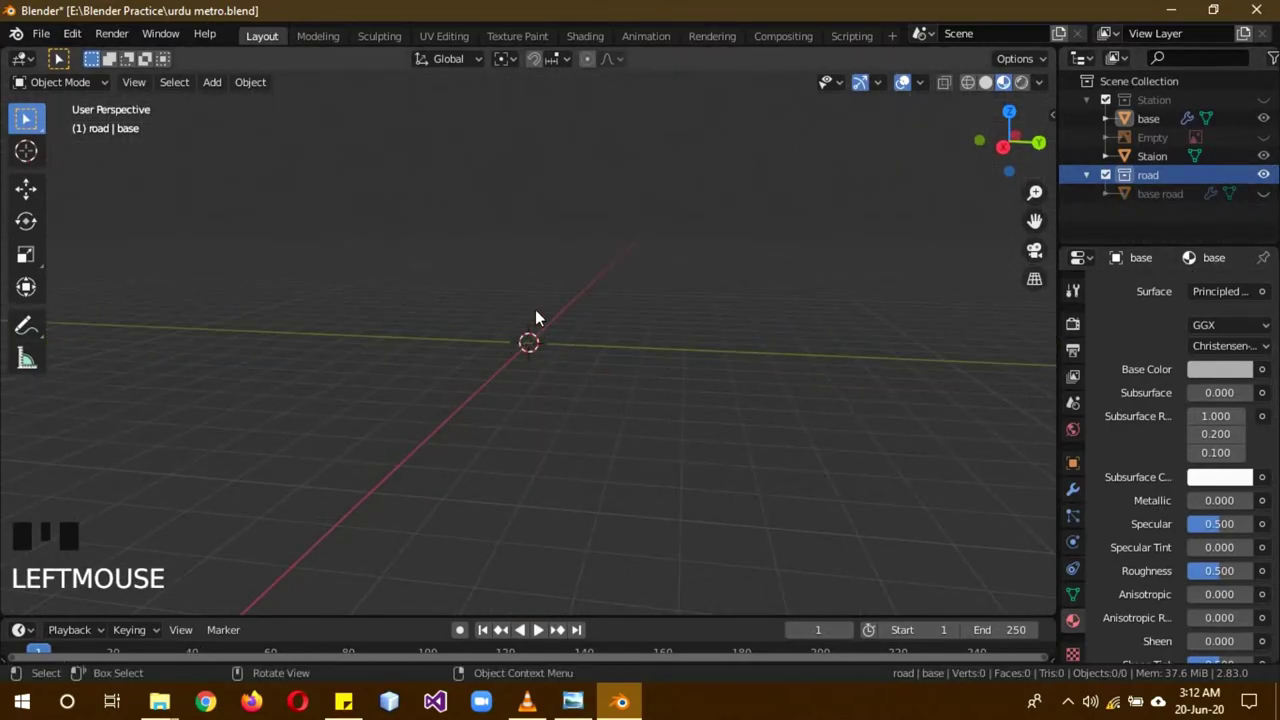
Add a new cube to the road collection and rename it pillar 1.
key(shift+a)
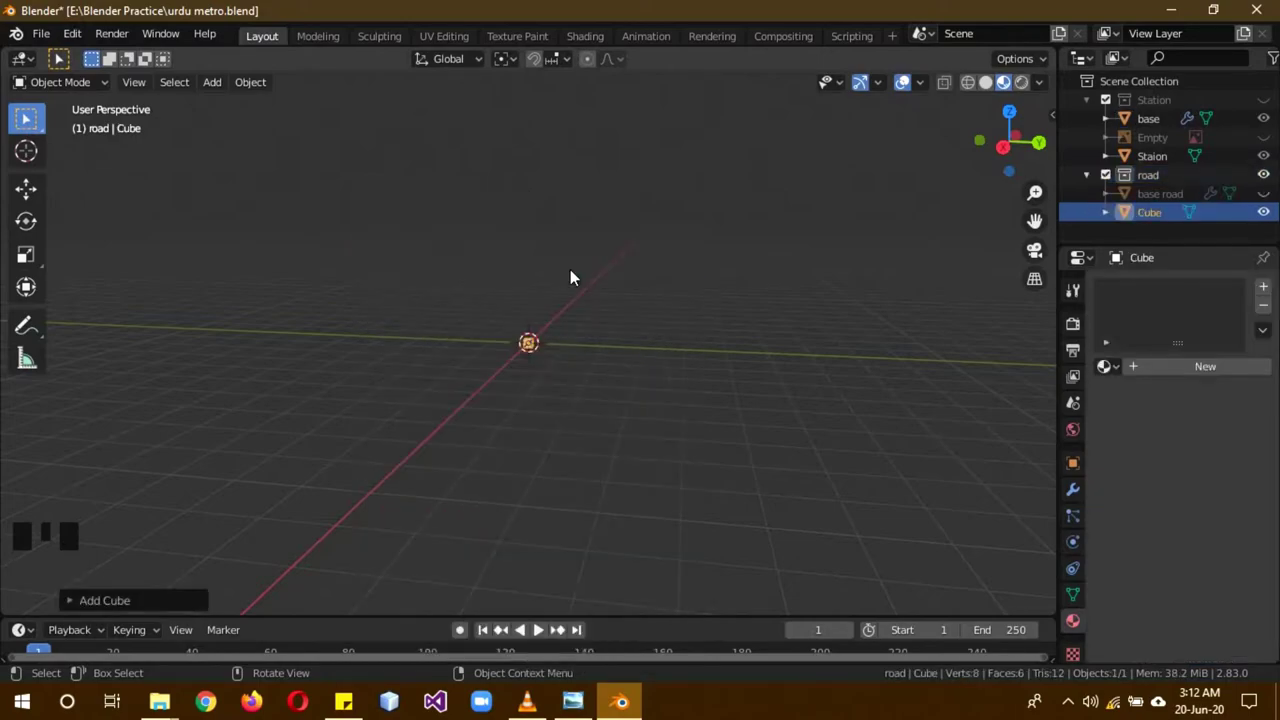
scroll(up, 3)
click(1150, 222)
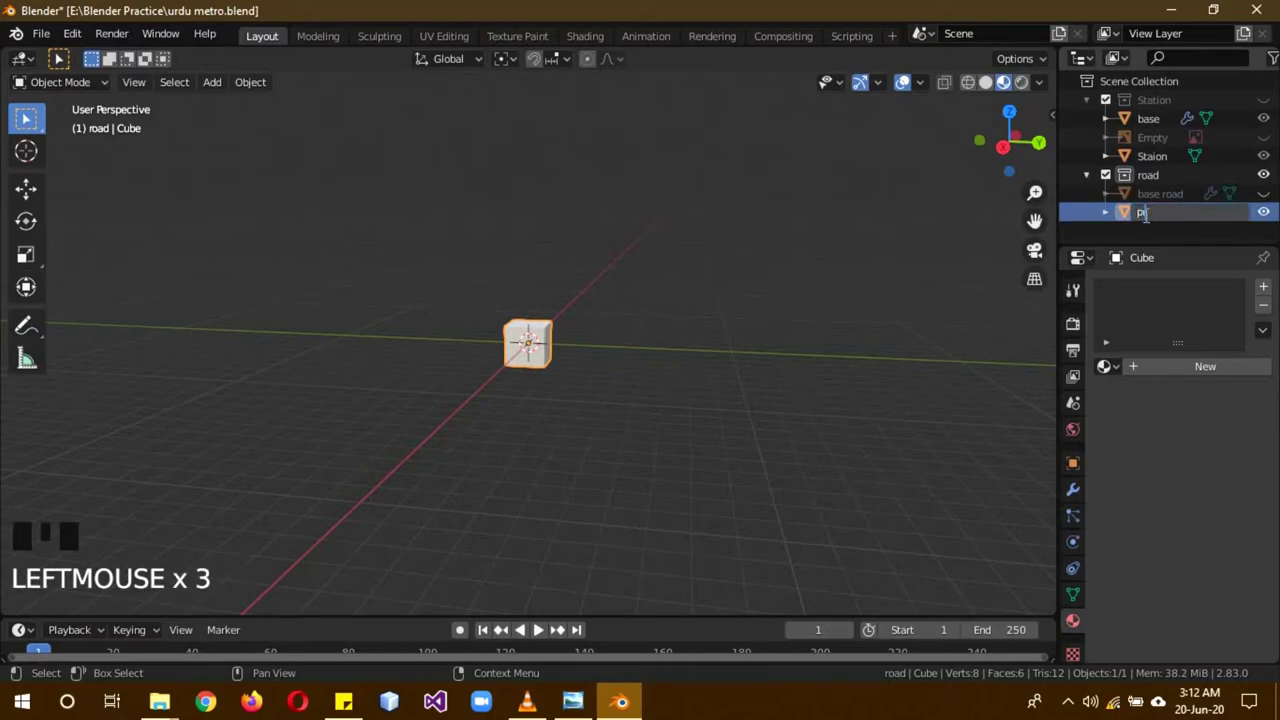
key(l)
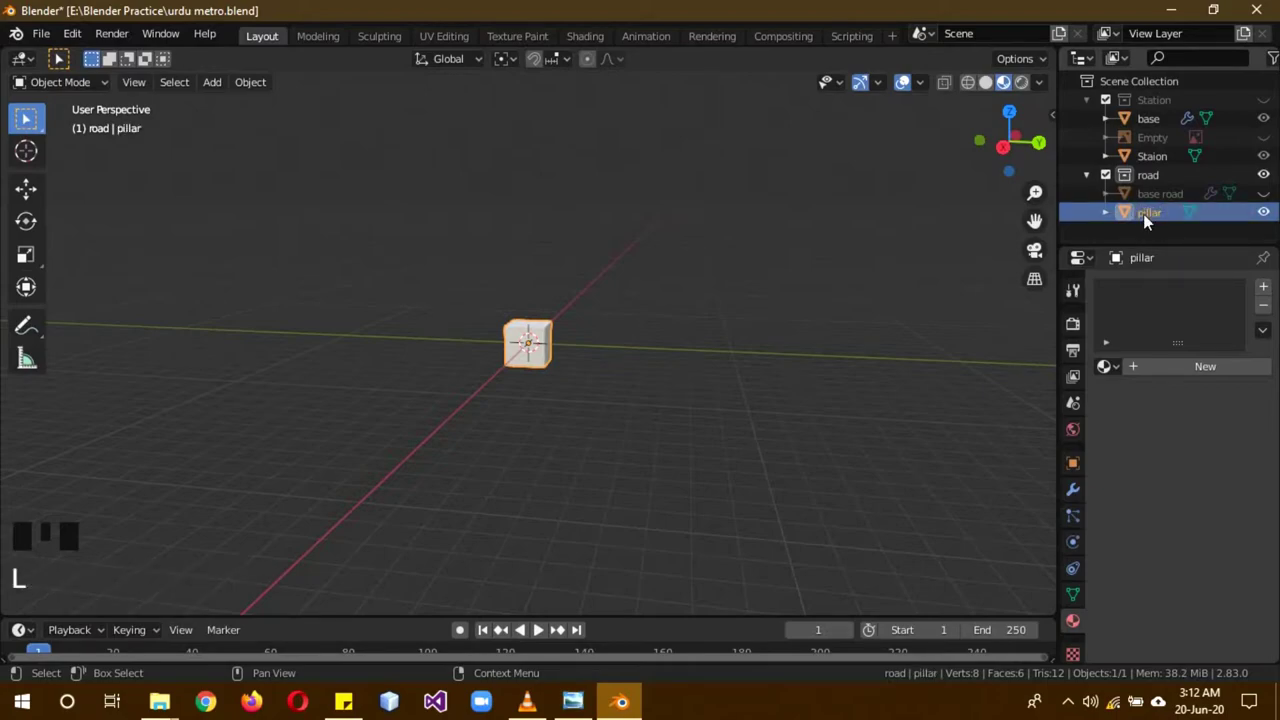
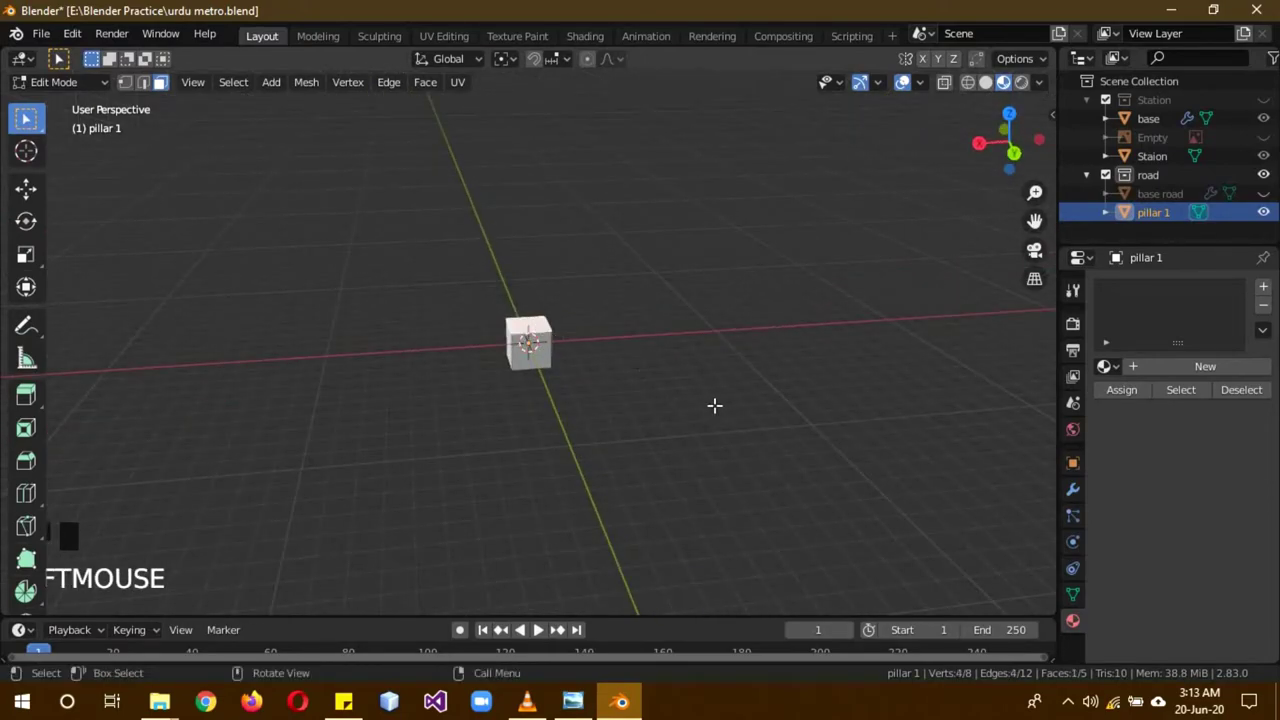
Switch to front view to shape pillar 1 into a tapered pillar under the station.
key(KP_1)
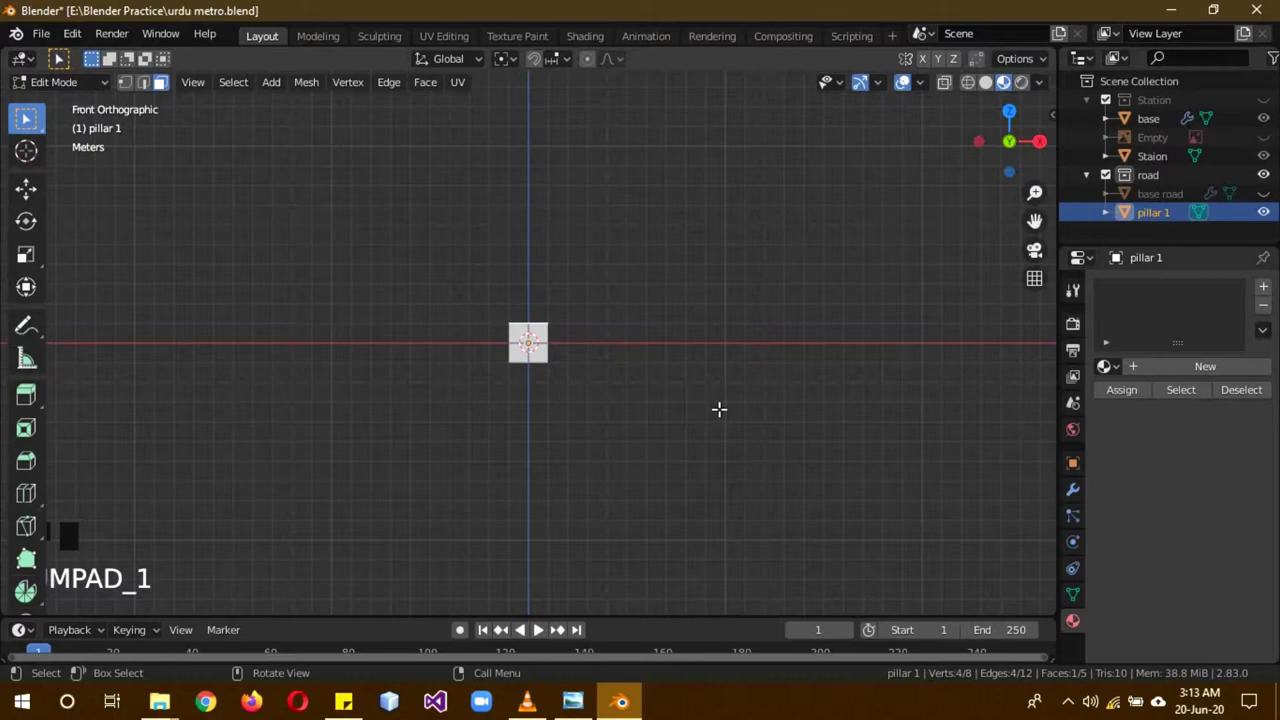
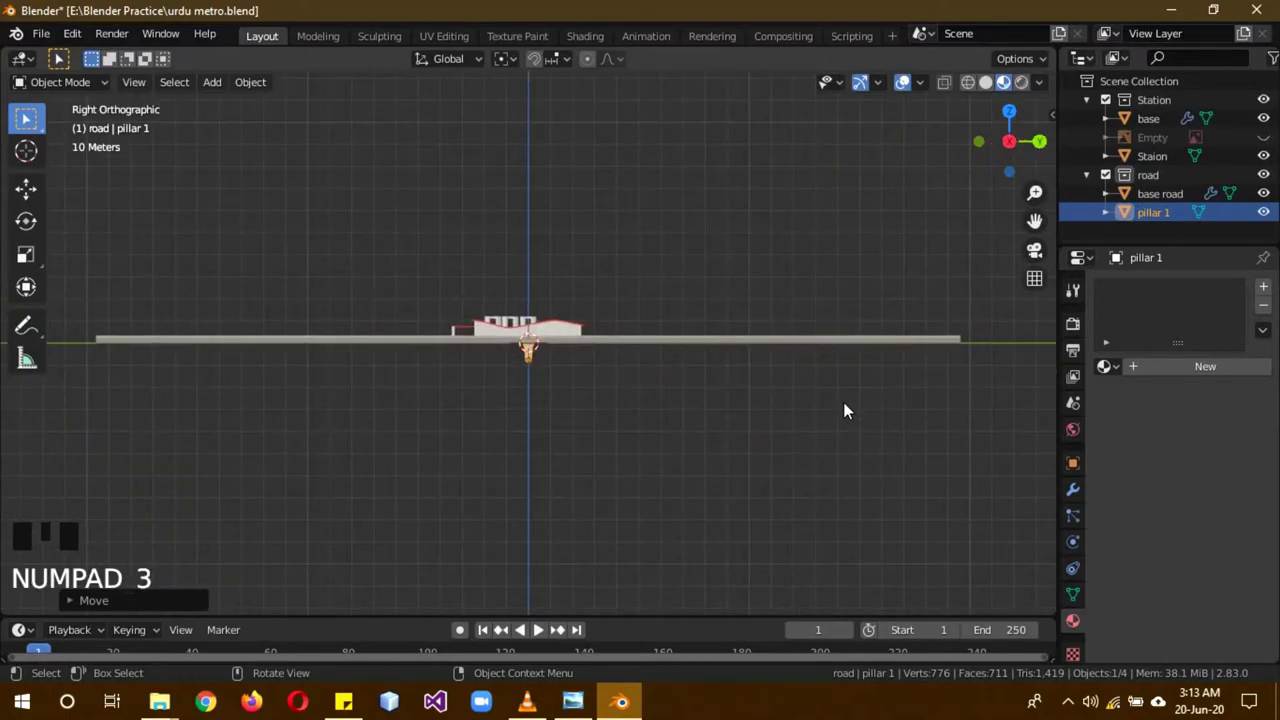
Move pillar 1 along Y to the road's far end and adjust its height along Z.
key(g)
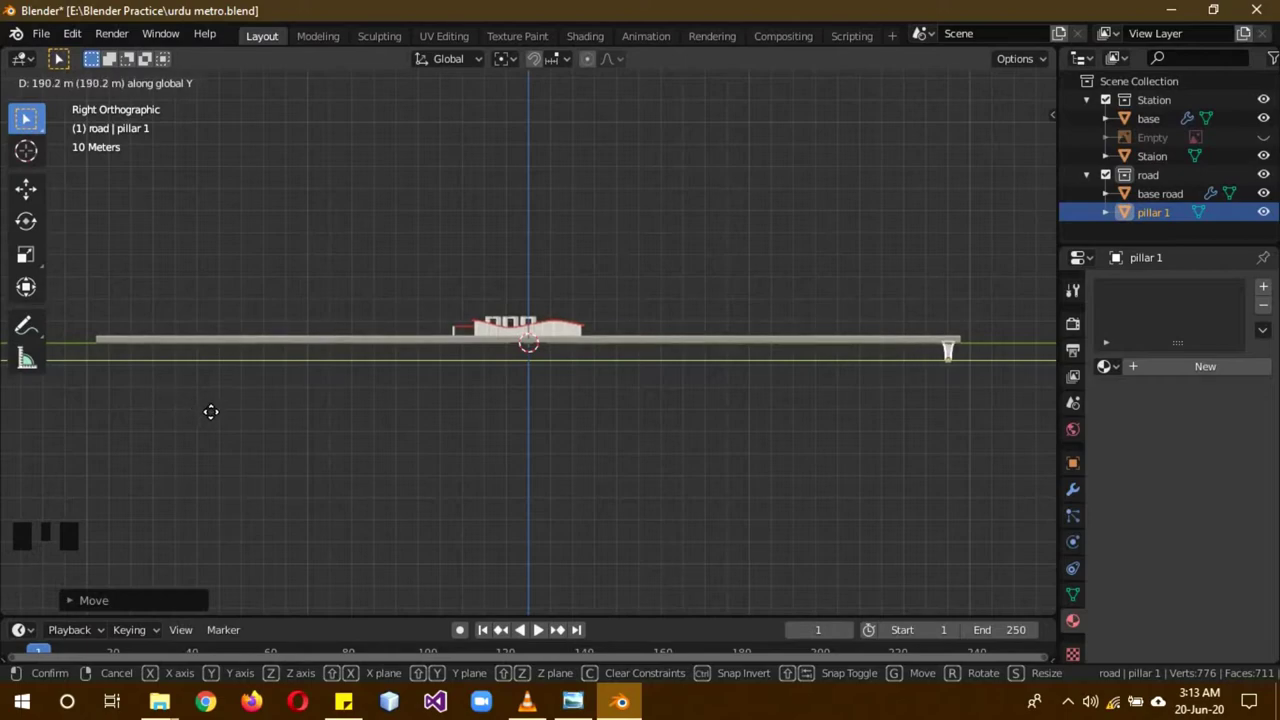
drag(693, 405, 624, 411)
drag(502, 478, 806, 524)
key(g)
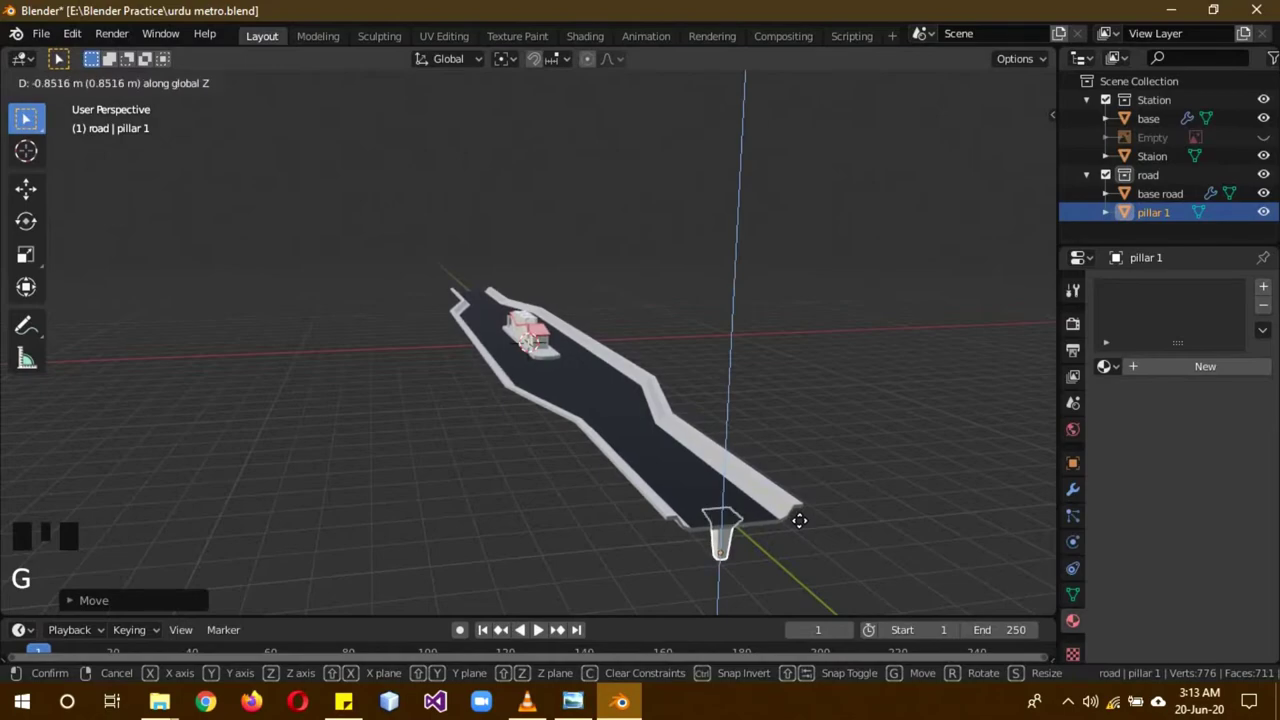
key(a)
drag(860, 526, 983, 341)
drag(983, 341, 984, 390)
Duplicate pillar 1 as pillar 1.001 and place the copy along Y nearer the station.
key(KP_3)
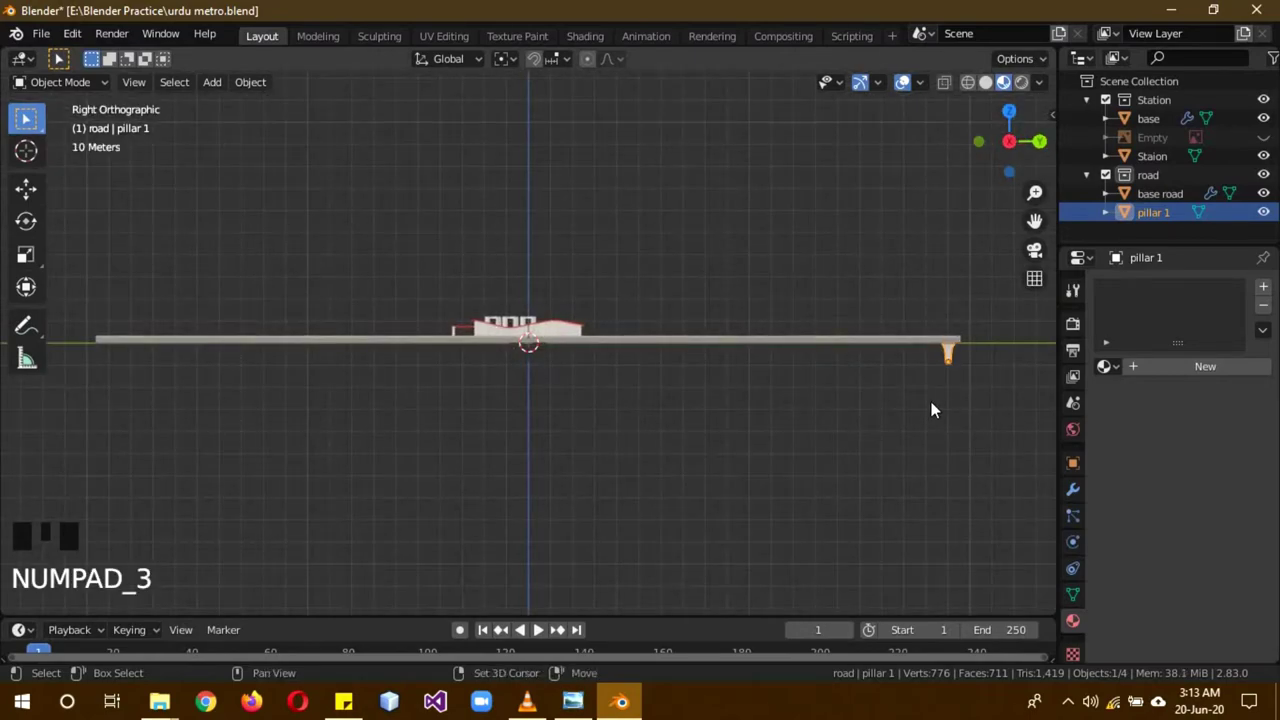
key(shift+d)
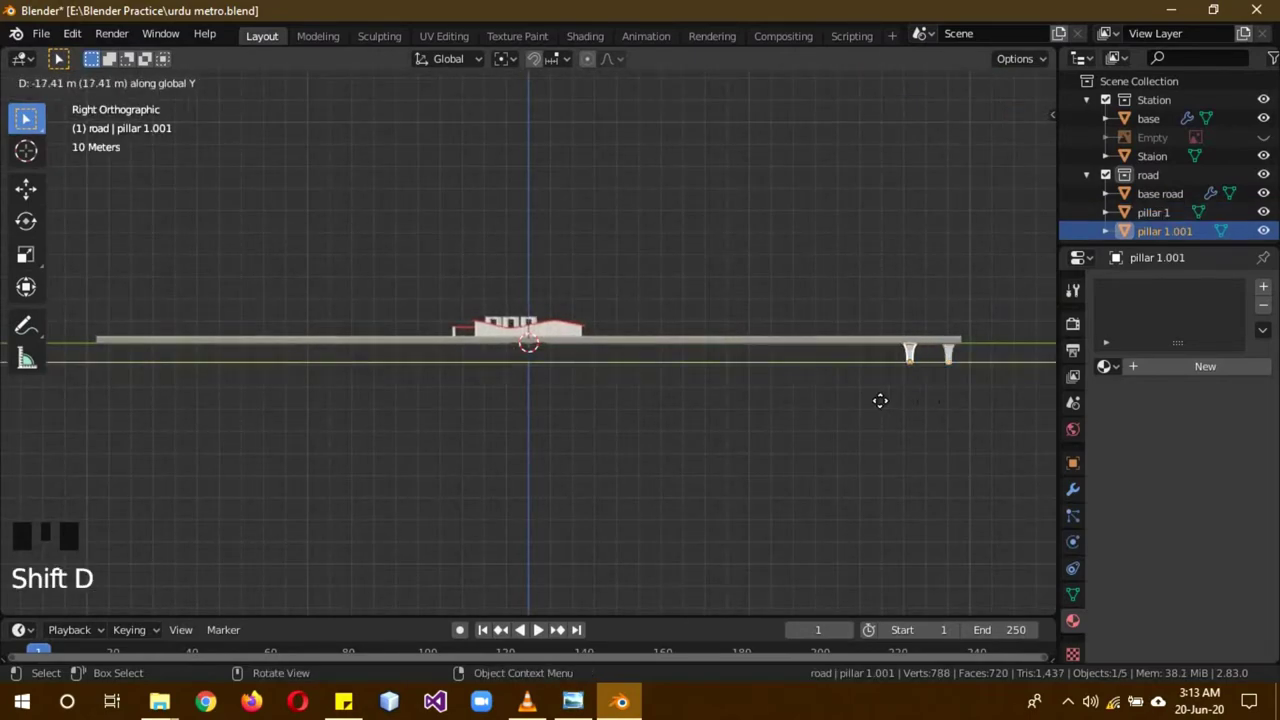
drag(786, 402, 1194, 240)
scroll(down, 3)
Rename the copied pillar 1.001 to 'pillar 2' in the Outliner.
click(1188, 237)
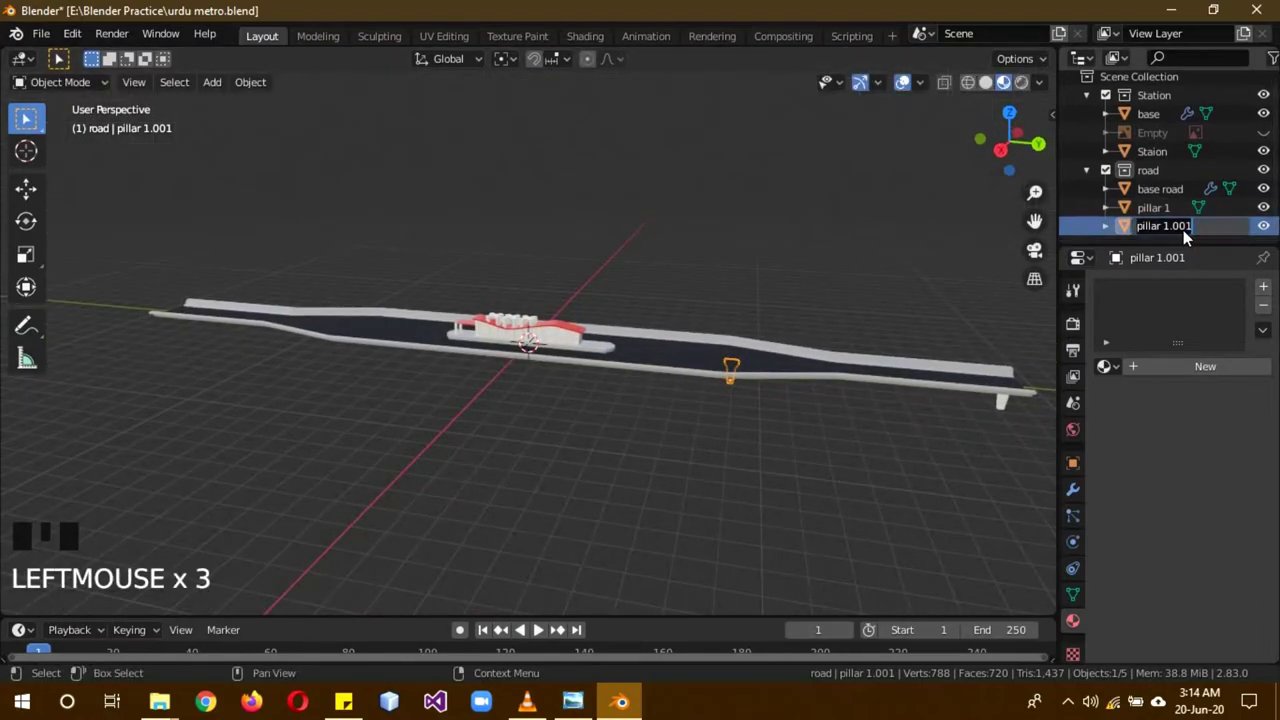
key(BackSpace)
key(BackSpace)
key(BackSpace)
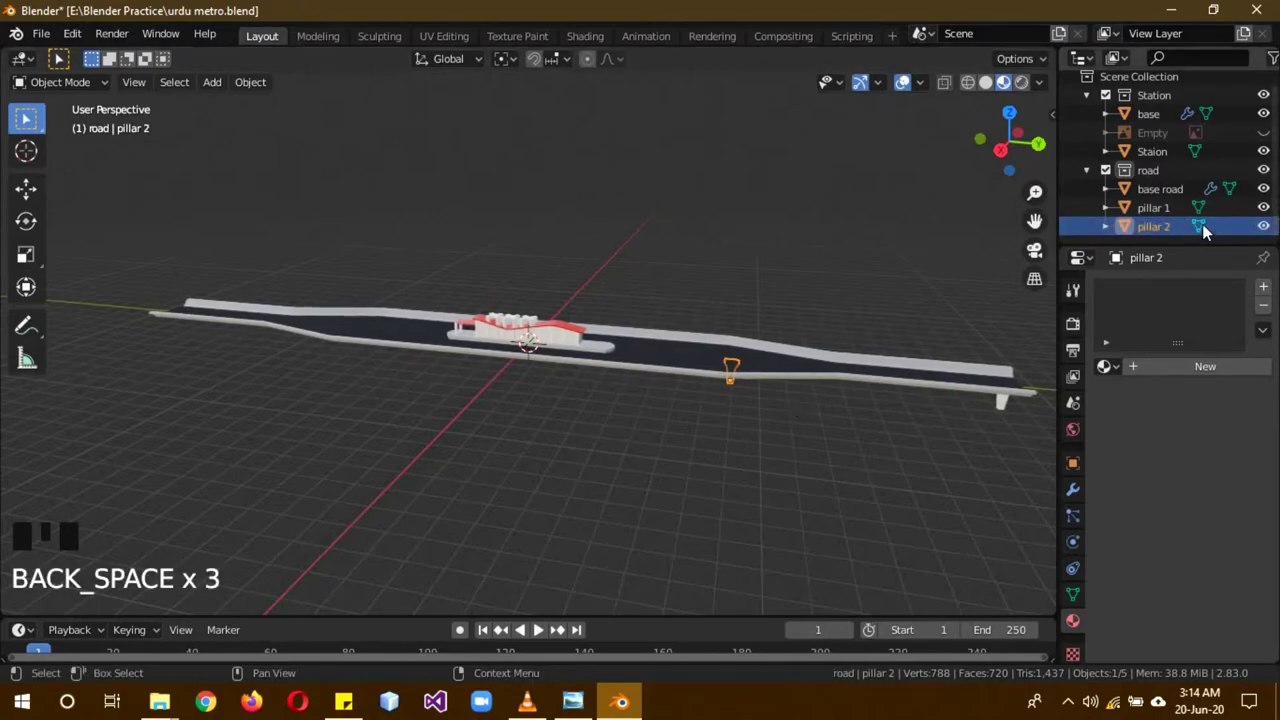
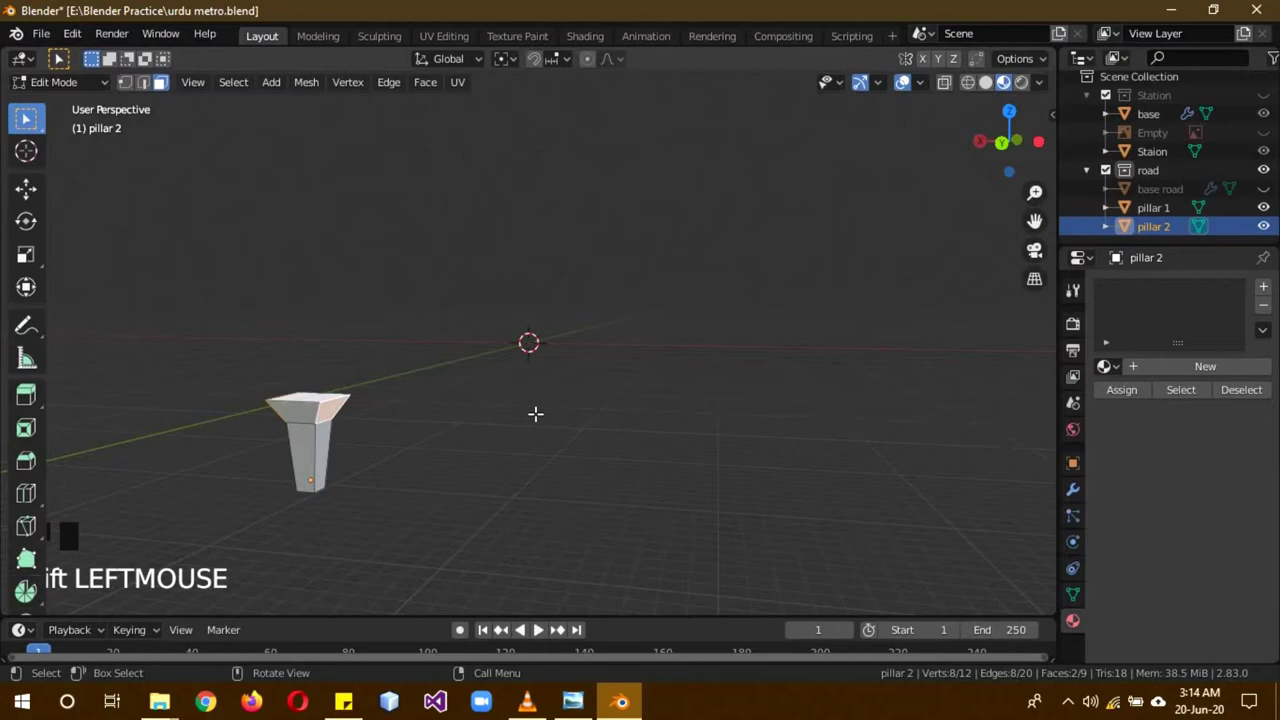
From front view, narrow pillar 2's vertices along Y into a T-shaped support.
key(KP_1)
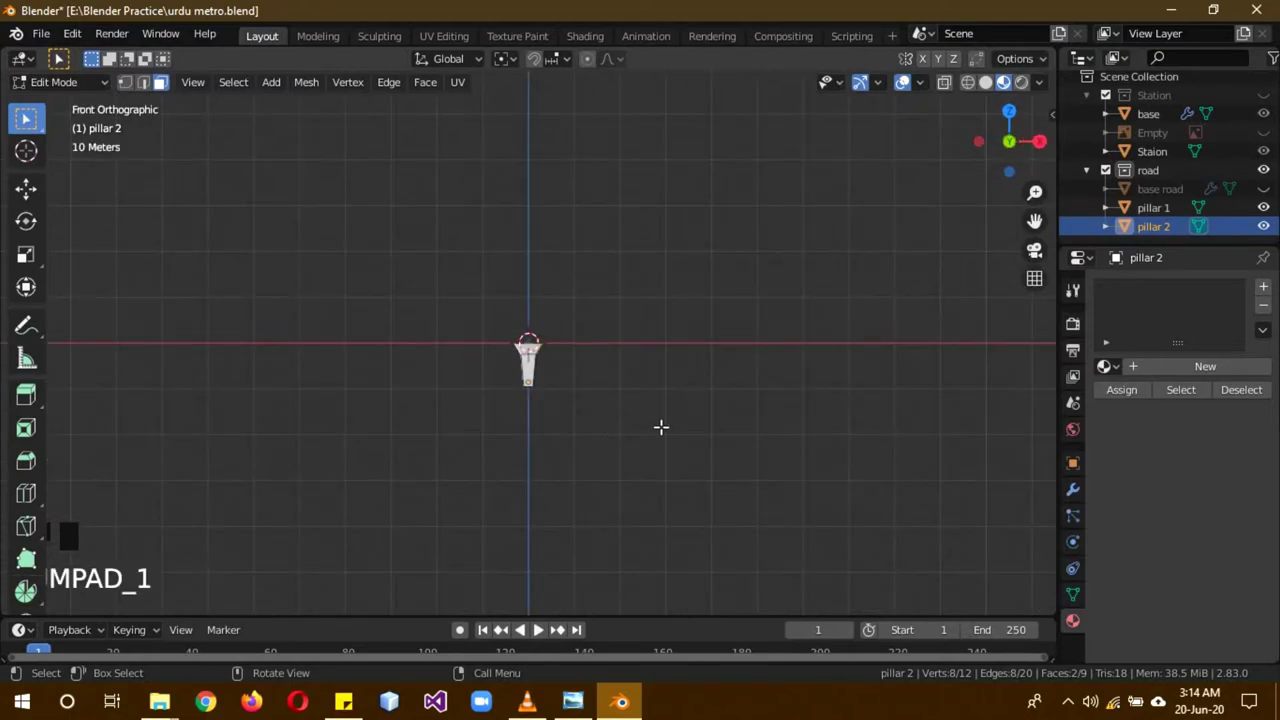
key(KP_3)
key(KP_1)
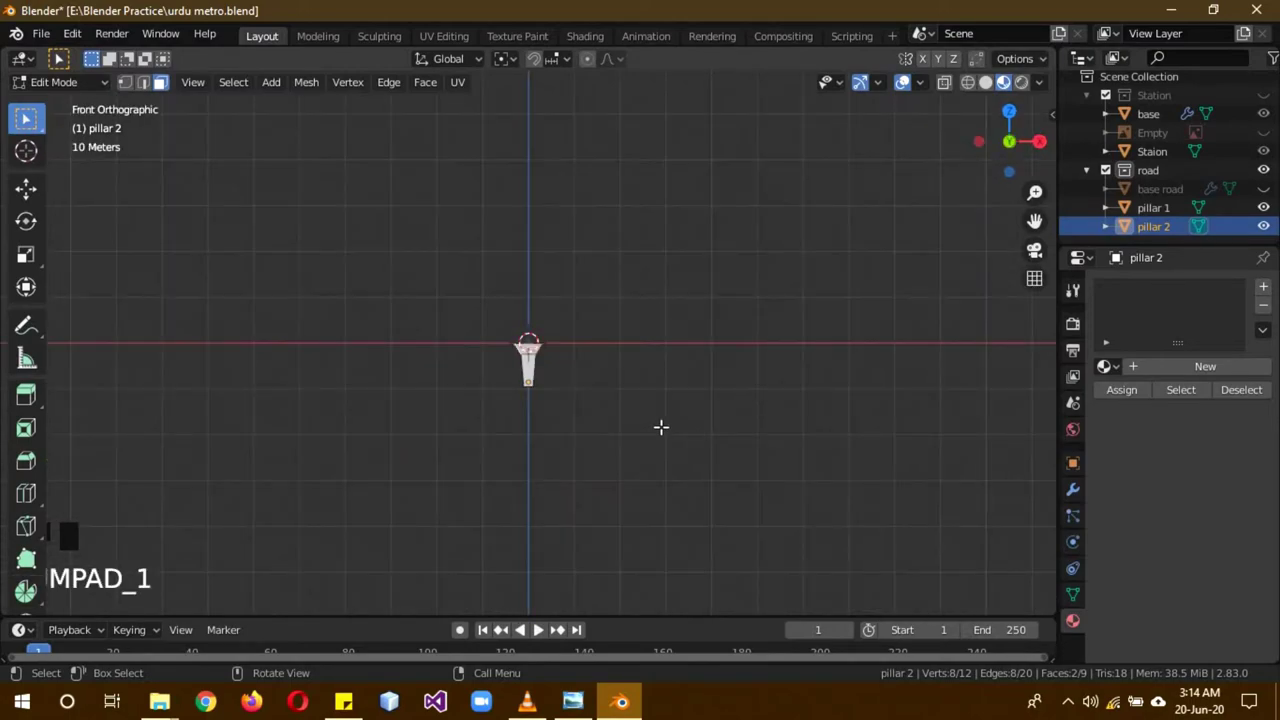
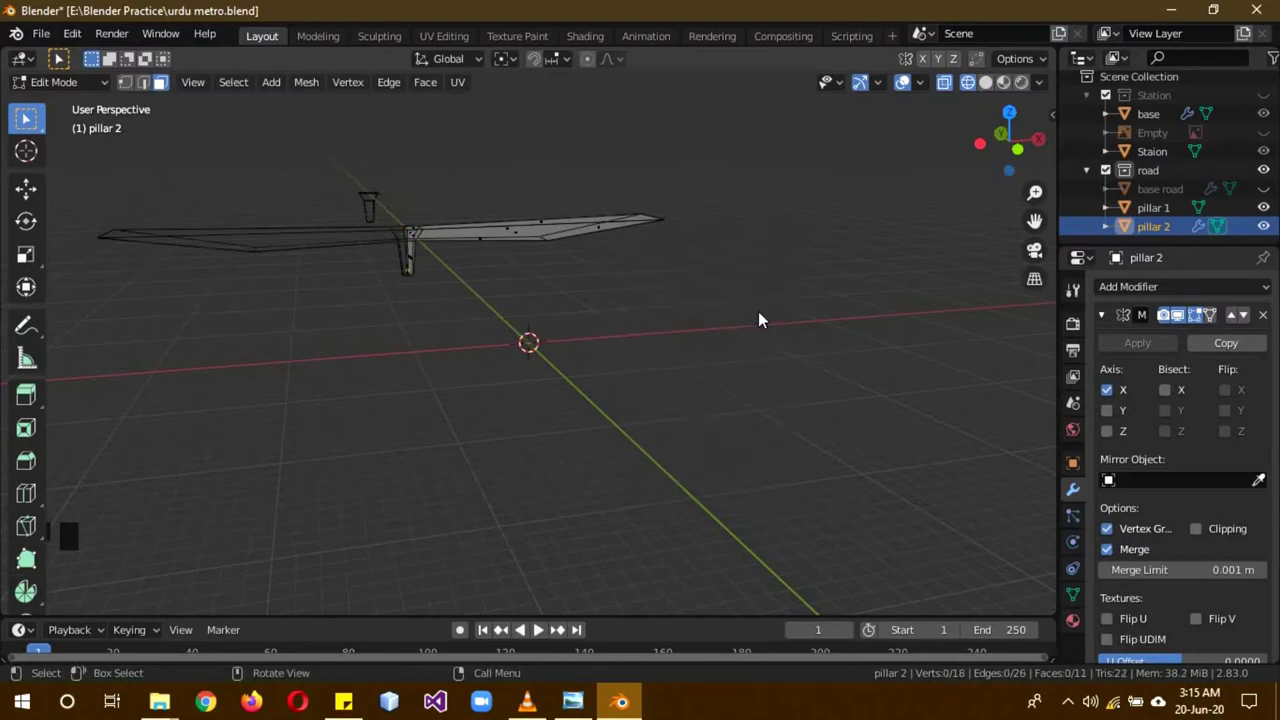
click(126, 87)
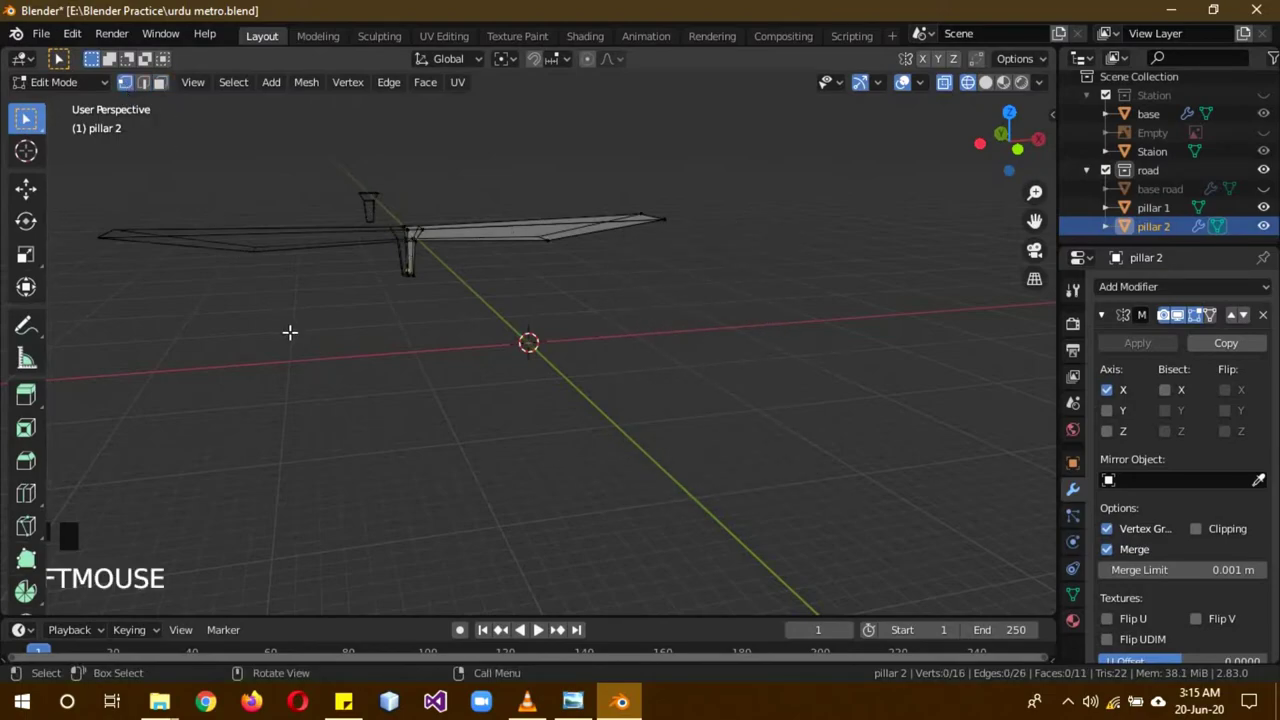
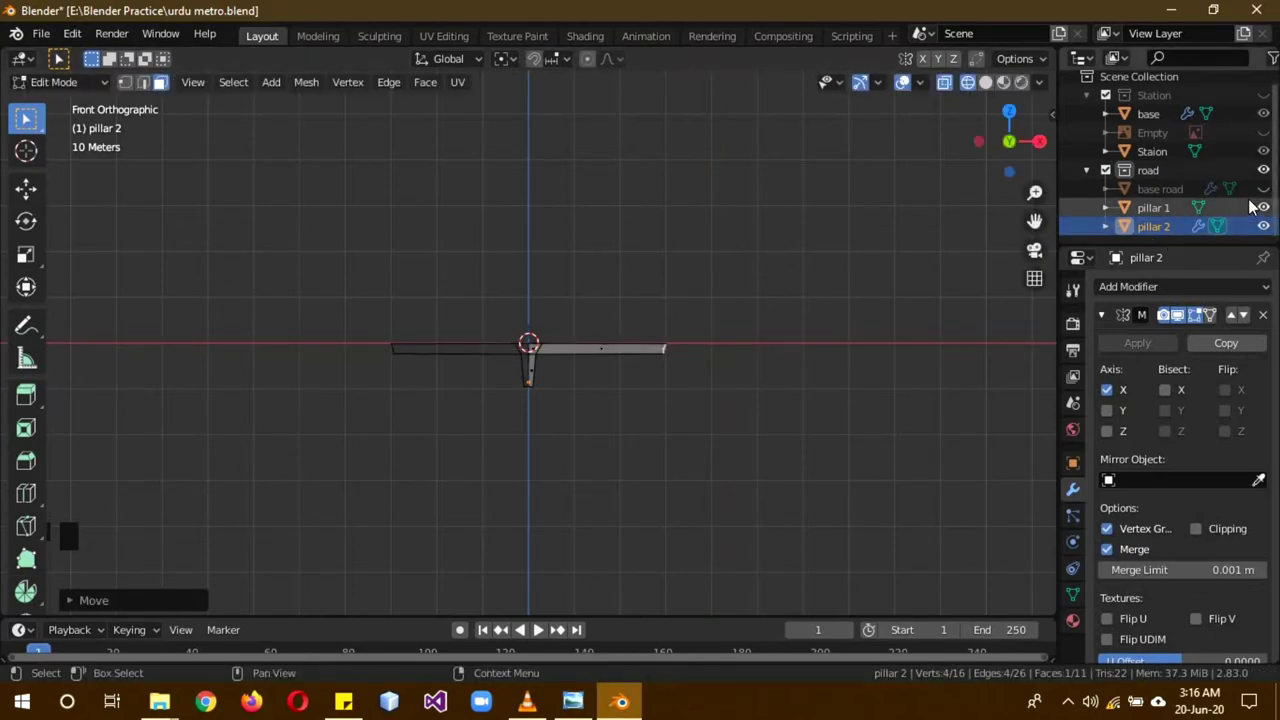
Make the Station collection visible again and leave Edit Mode on pillar 2.
click(1264, 192)
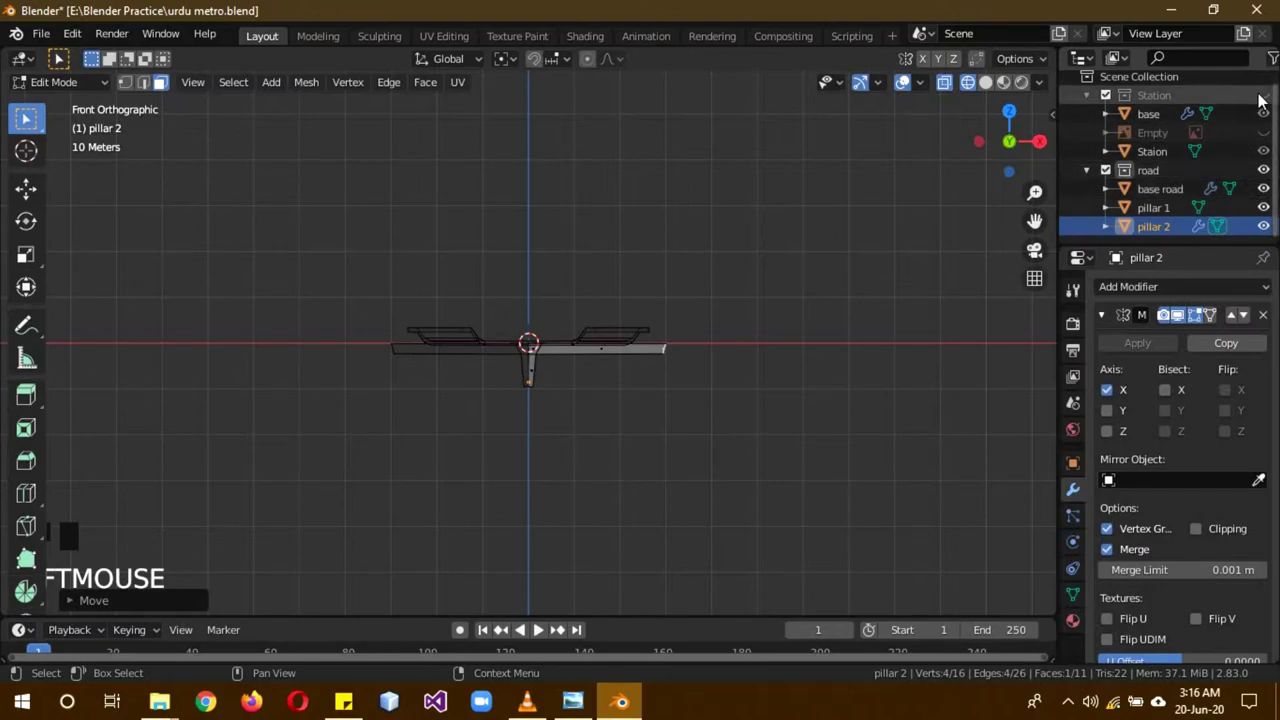
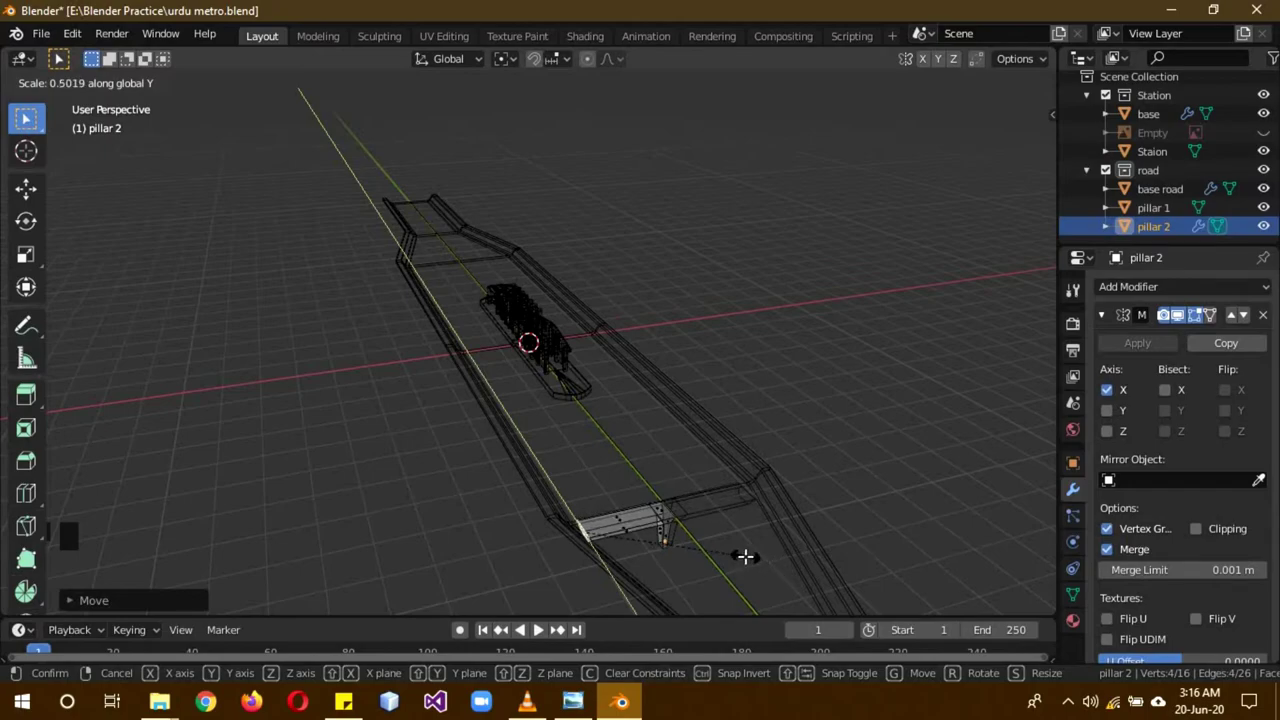
key(Tab)
key(z)
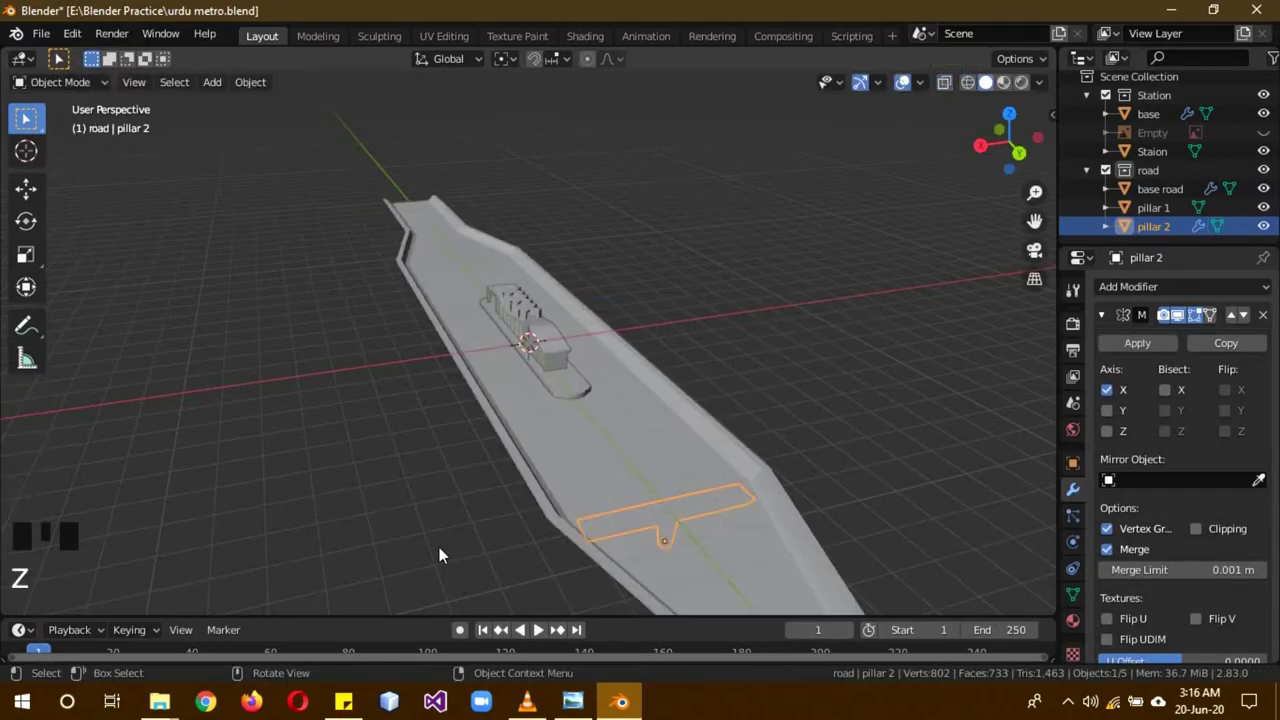
Add an Array modifier to pillar 1 with relative offset X 0, Y -1 for two pillars.
drag(503, 543, 714, 471)
scroll(down, 3)
drag(752, 467, 665, 431)
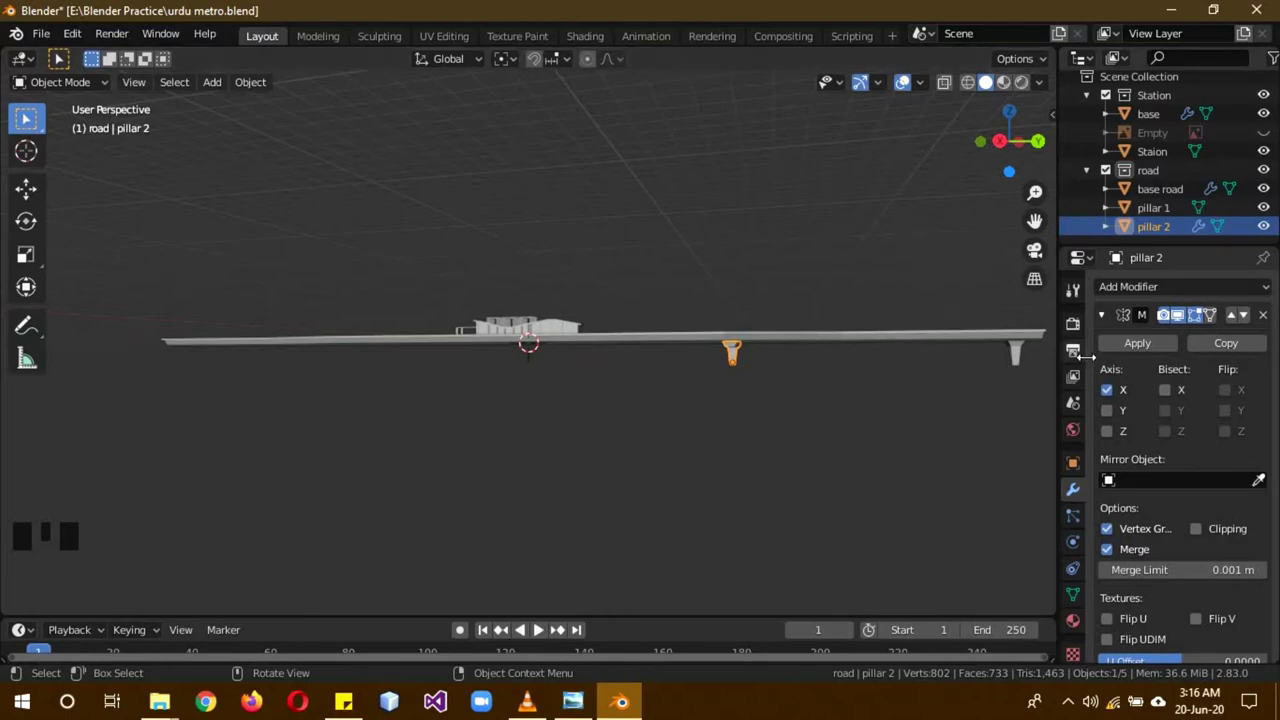
click(1106, 322)
scroll(down, 3)
click(925, 354)
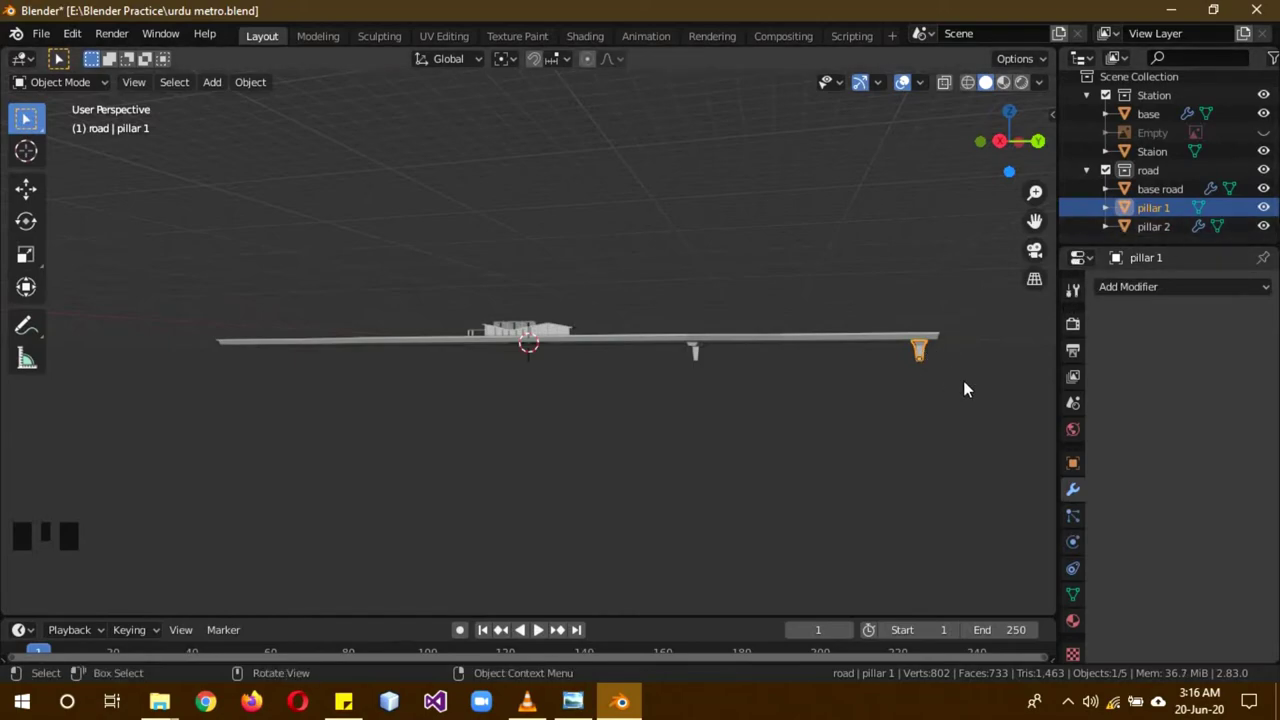
drag(1164, 290, 956, 428)
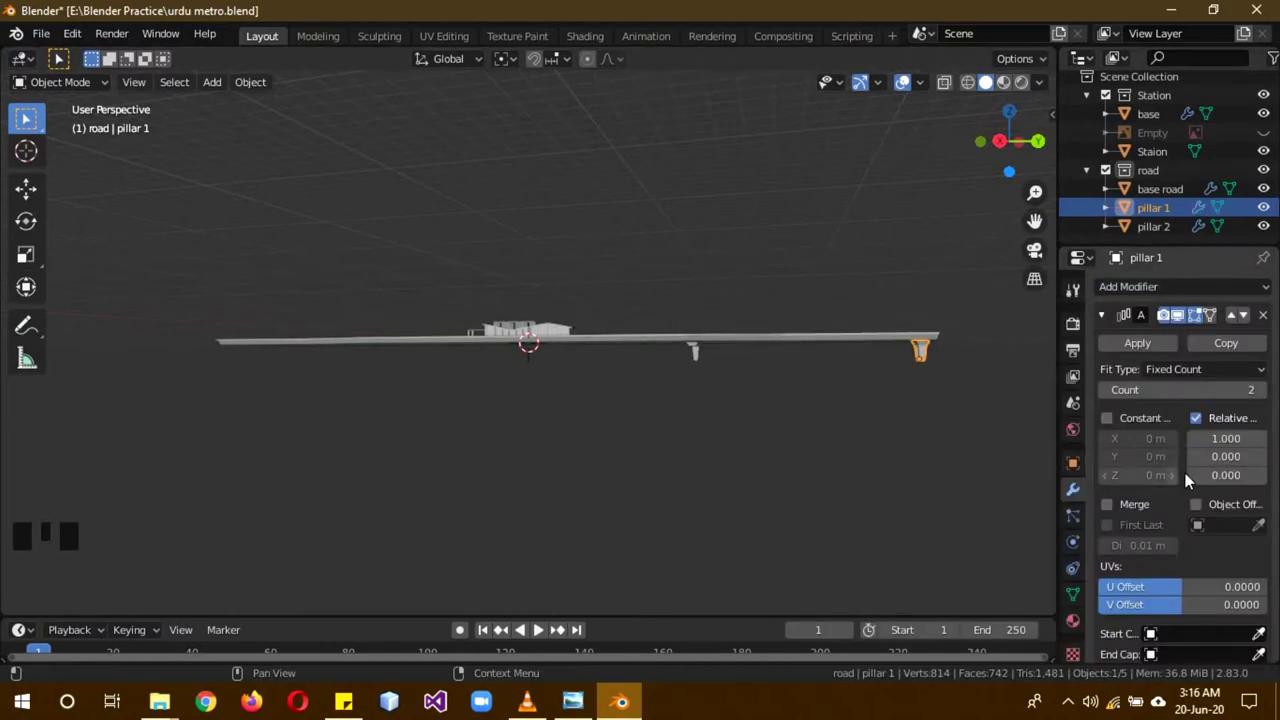
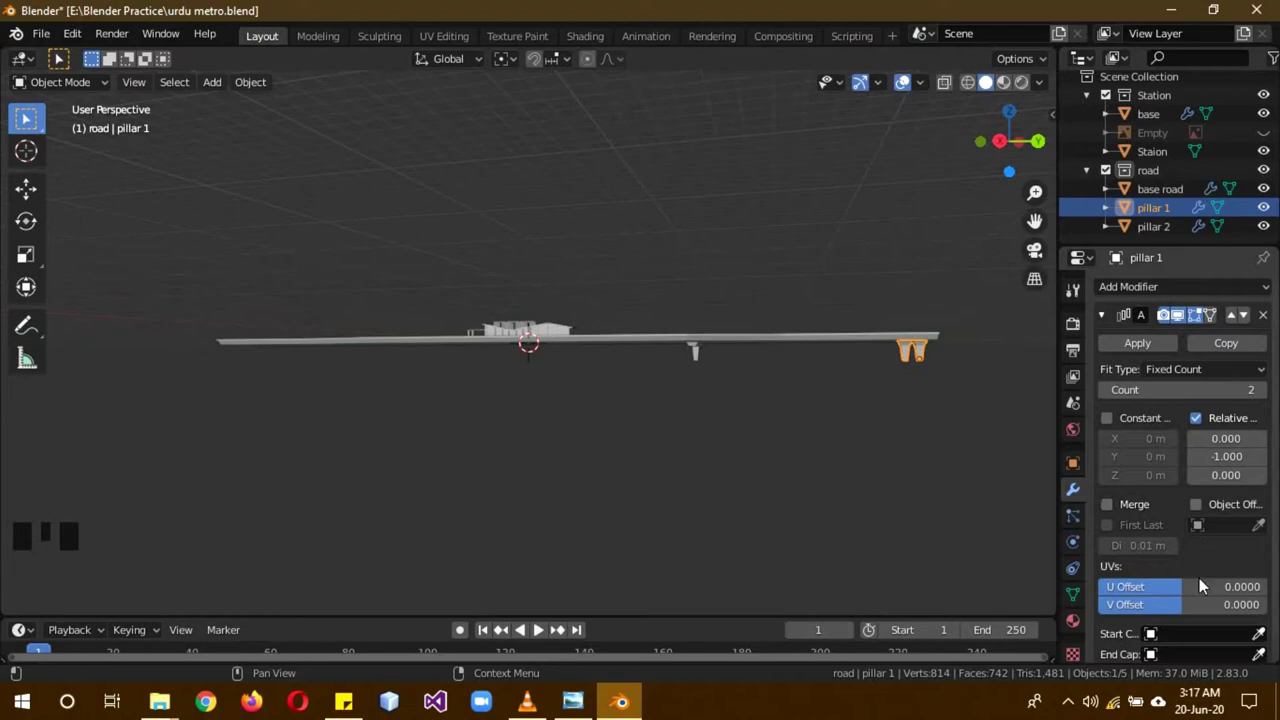
Raise pillar 1's array count to a row of six and give pillar 2 its own Y array.
drag(1212, 589, 1236, 596)
key(ctrl+z)
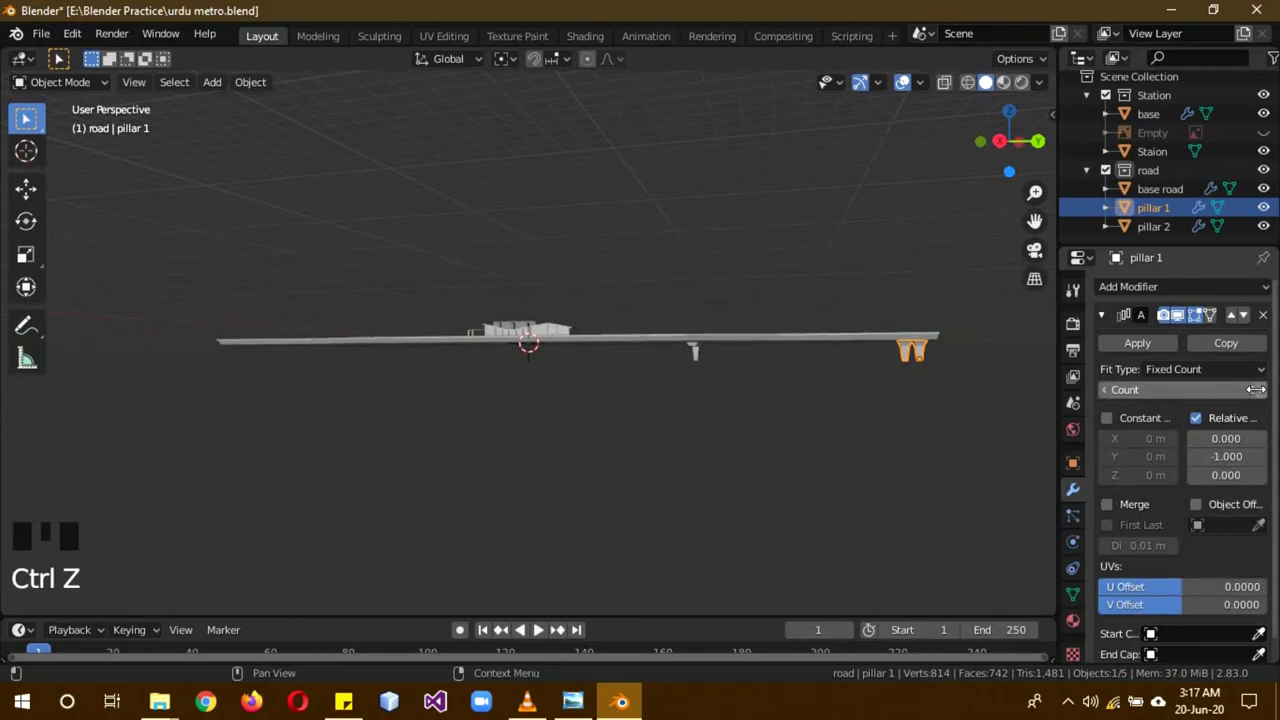
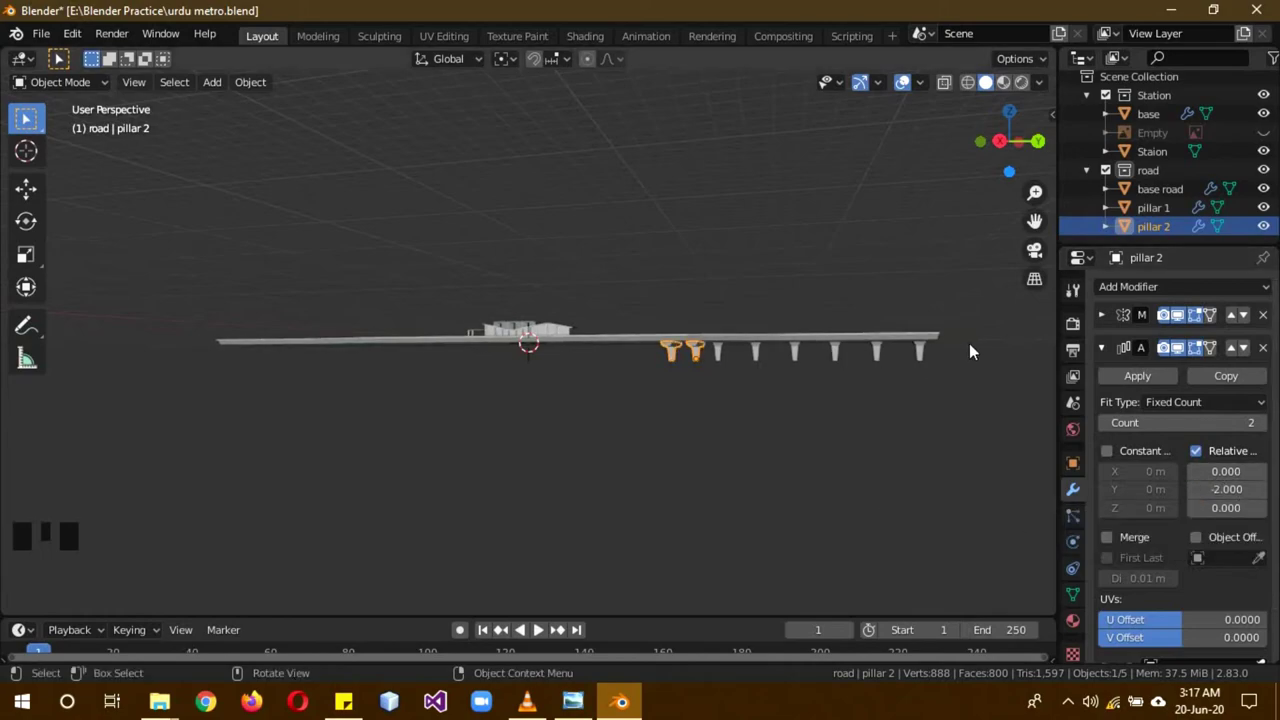
click(928, 357)
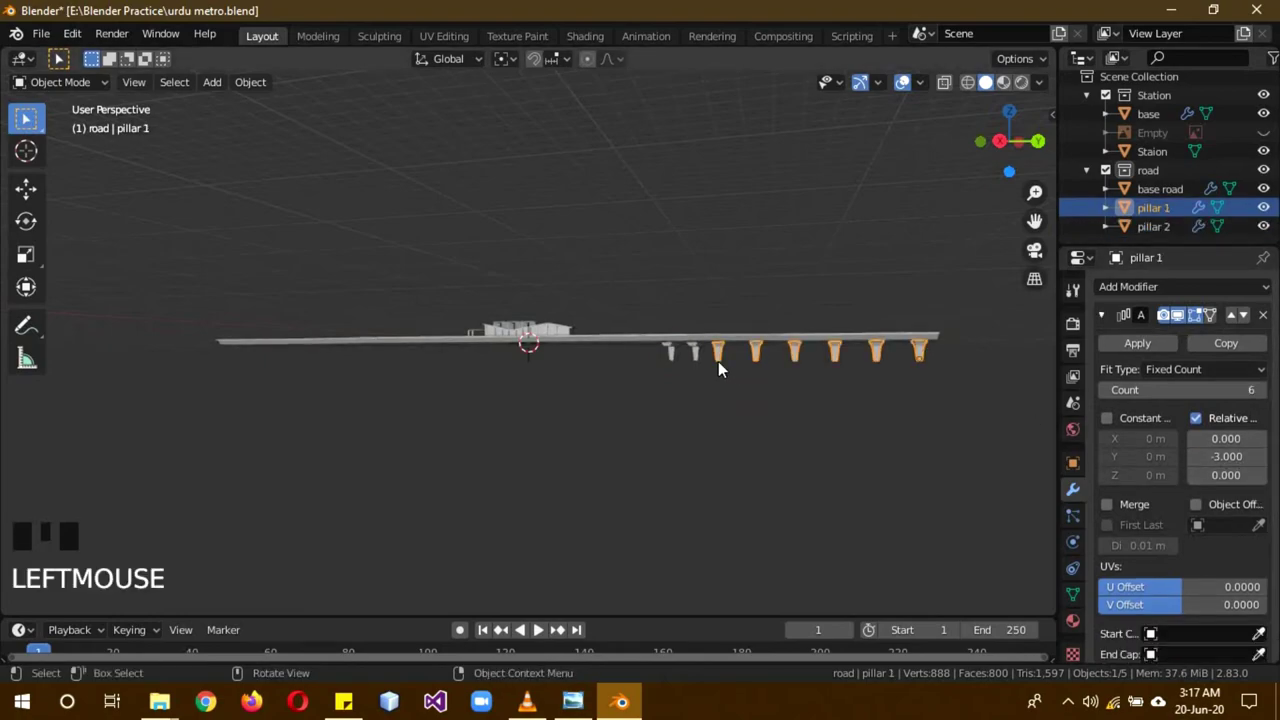
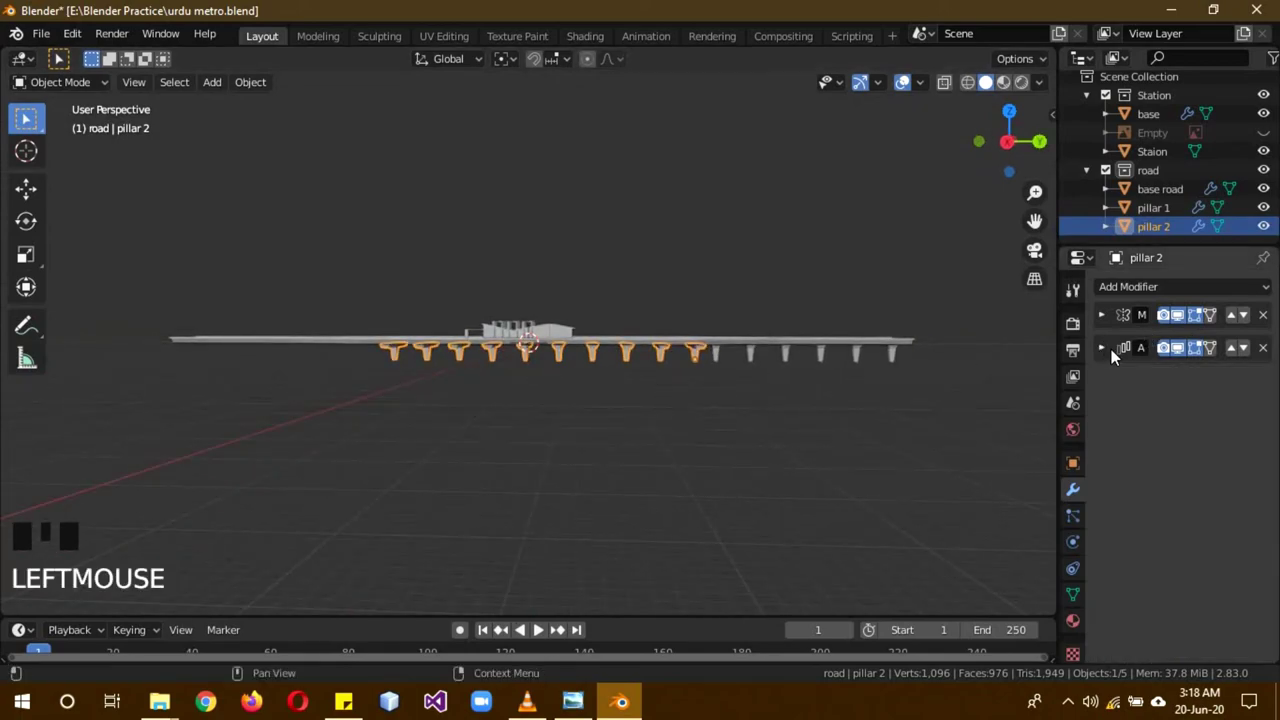
Duplicate the pillar 1 row as pillar 1.001 and slide it along Y to extend the pillars.
click(894, 353)
key(KP_3)
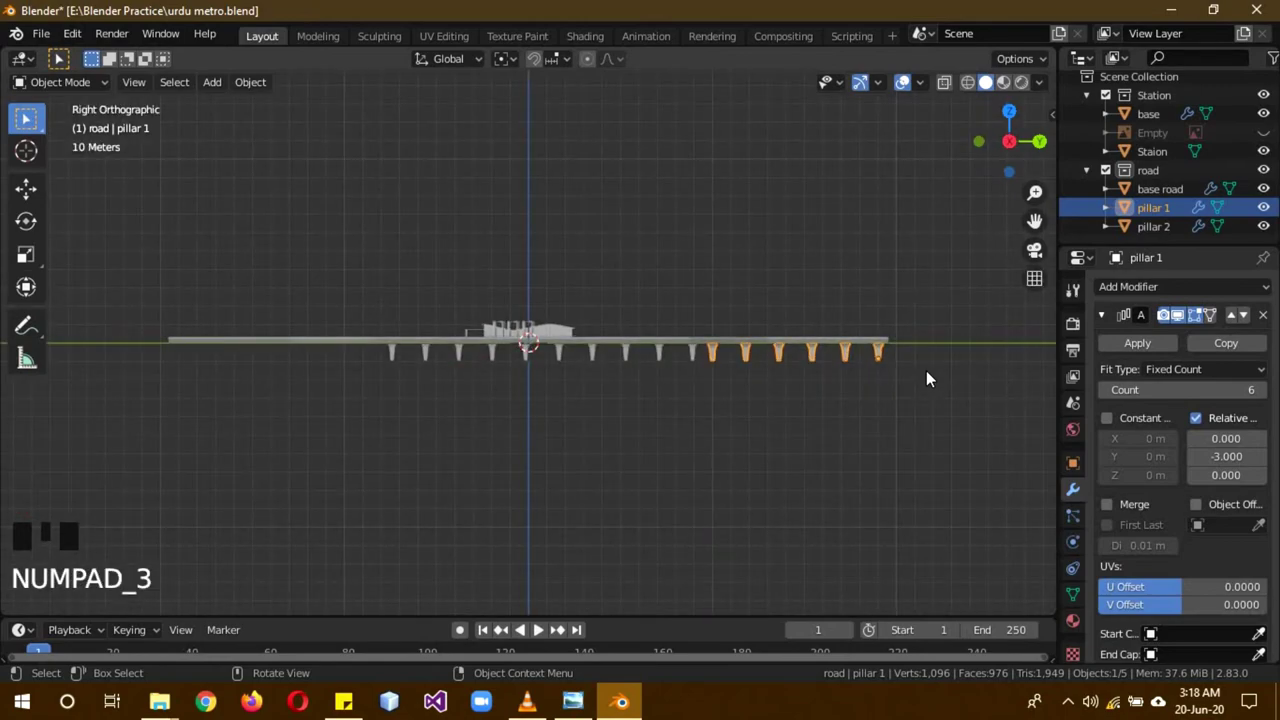
key(shift+d)
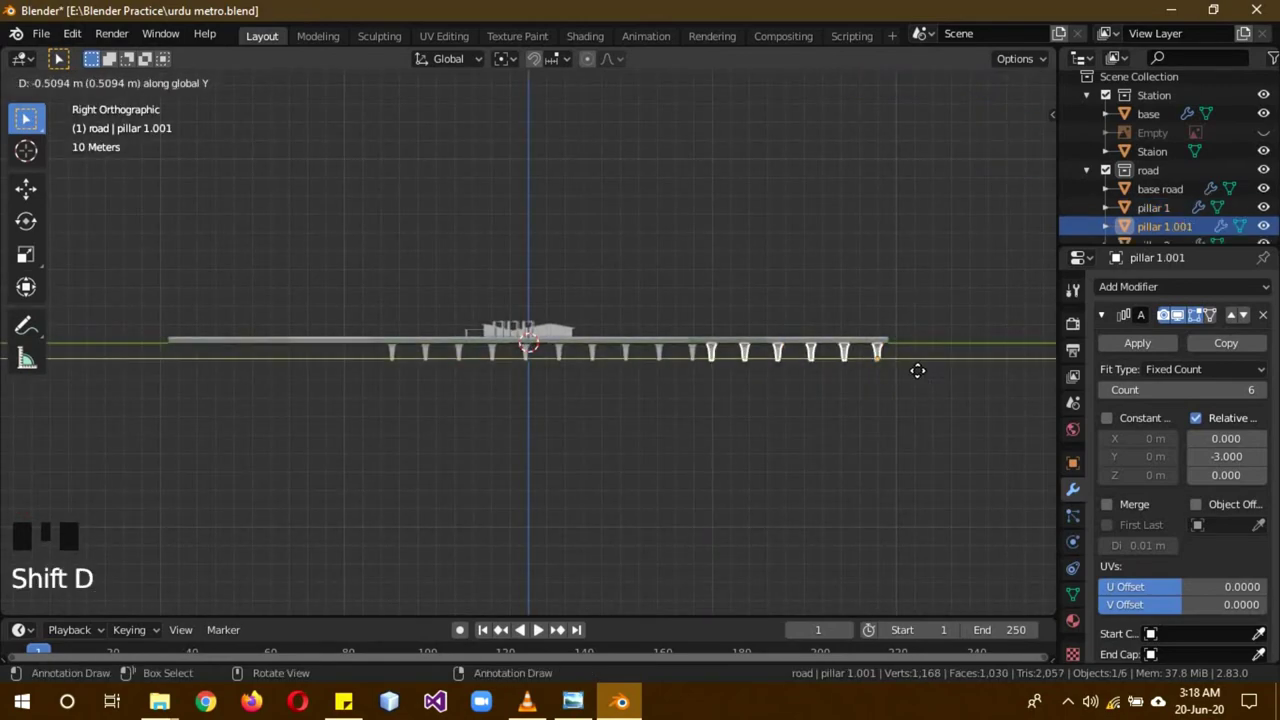
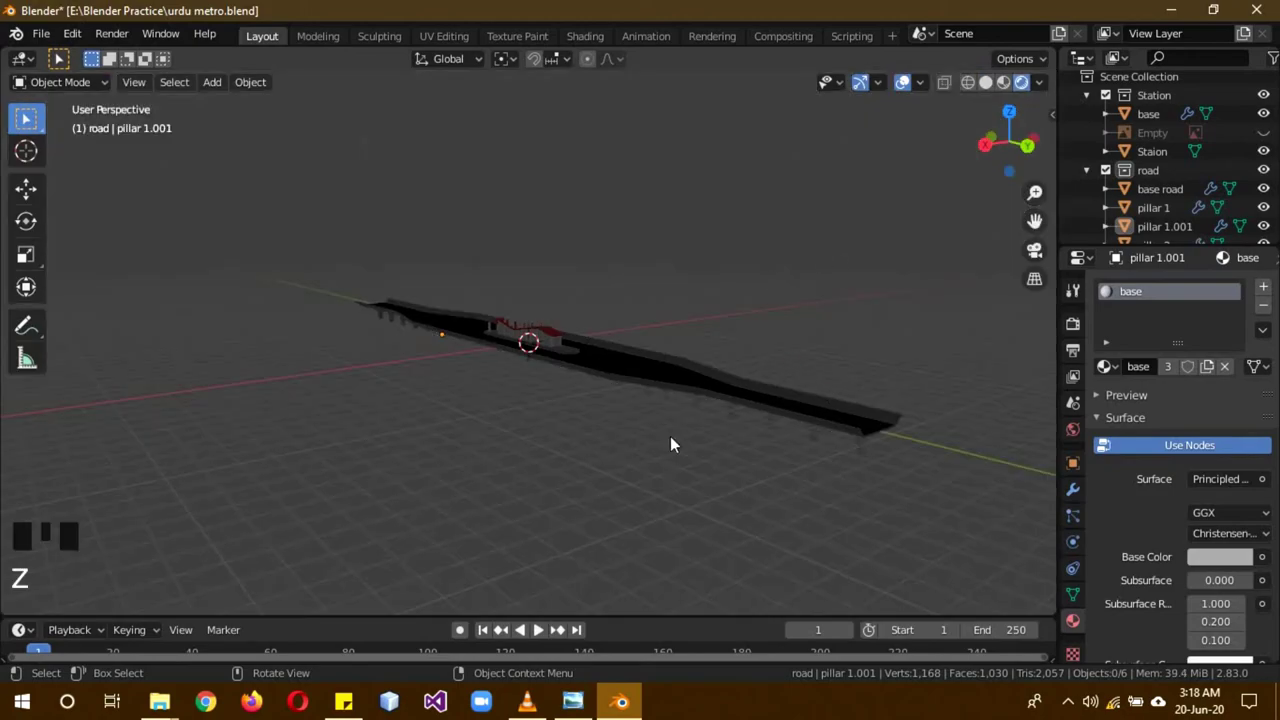
Add a Sun lamp and move it into position above the road and station.
scroll(up, 3)
scroll(down, 3)
drag(750, 413, 1170, 105)
click(1170, 105)
key(shift+a)
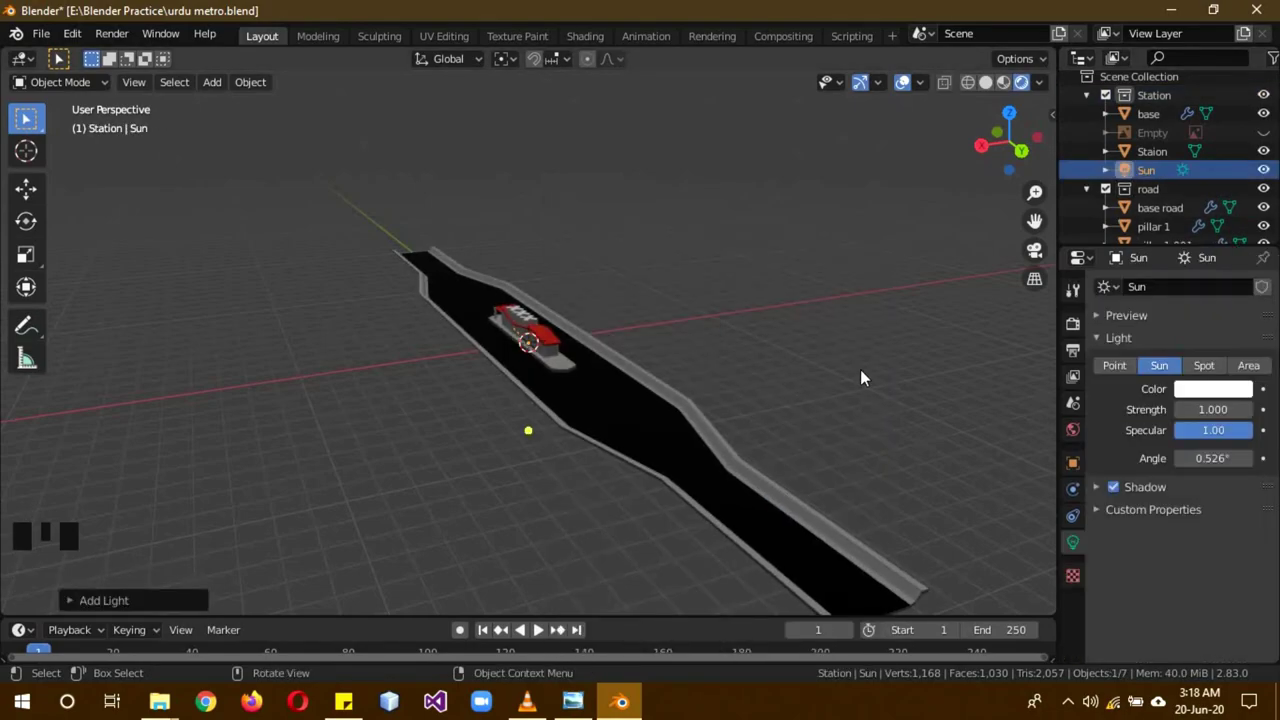
drag(866, 372, 805, 375)
key(g)
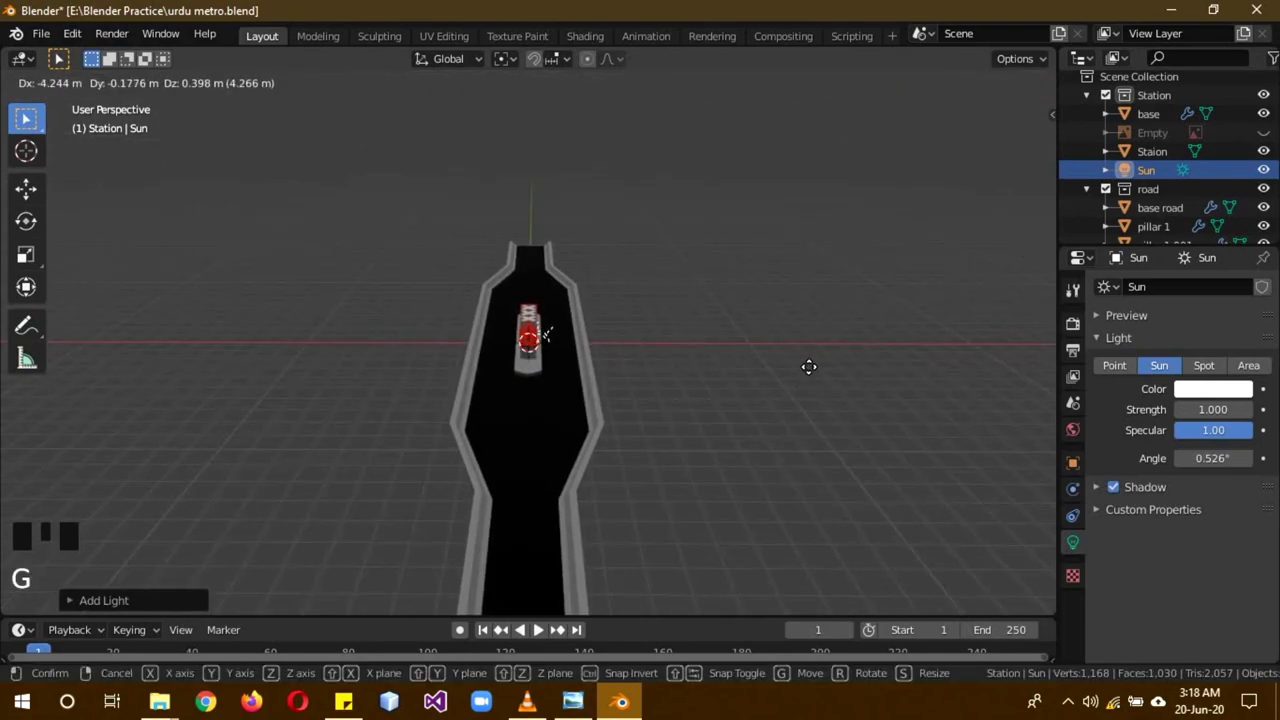
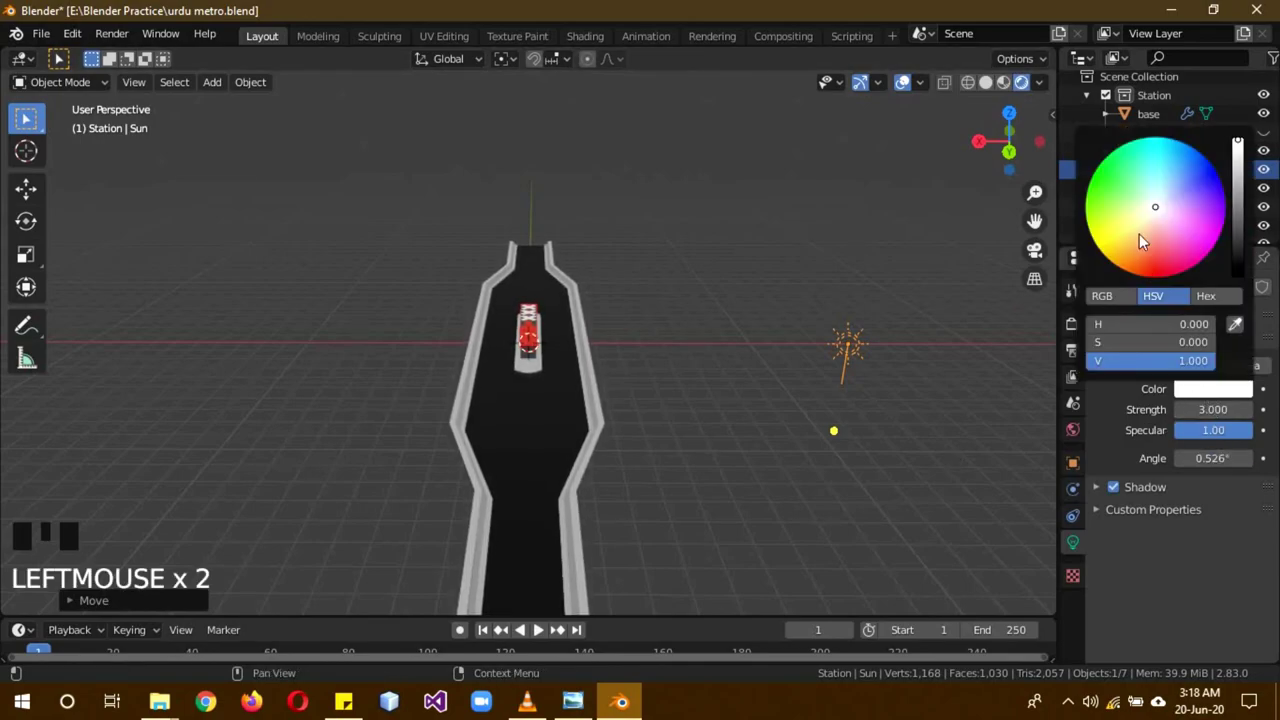
drag(870, 475, 910, 470)
key(g)
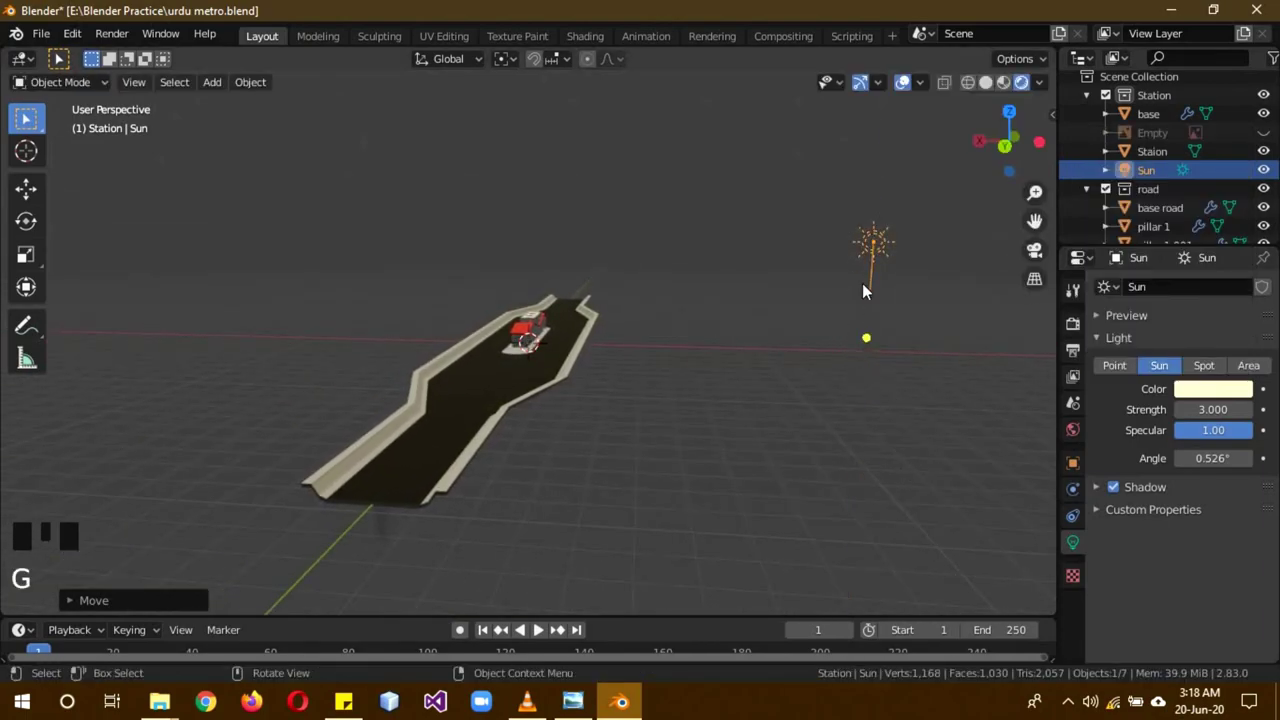
Rotate the Sun lamp from side and top views so it angles toward the road.
drag(678, 445, 836, 408)
key(r)
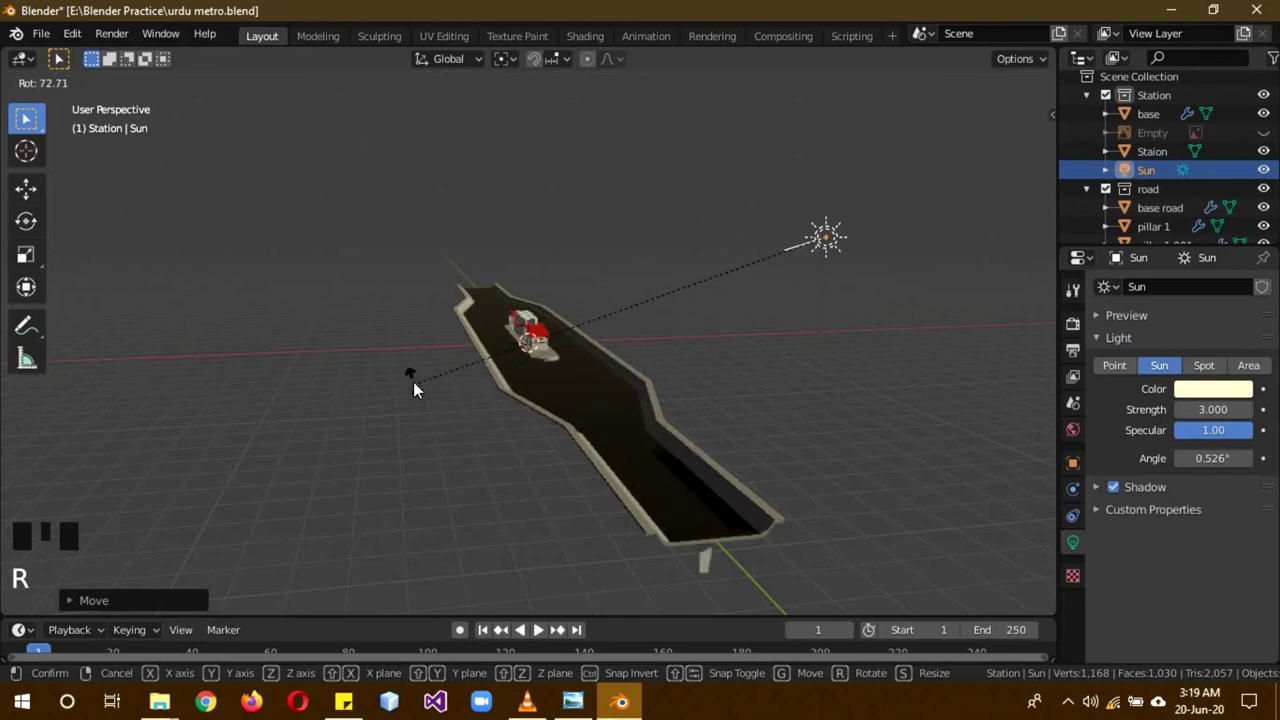
drag(672, 523, 571, 528)
key(KP_7)
key(r)
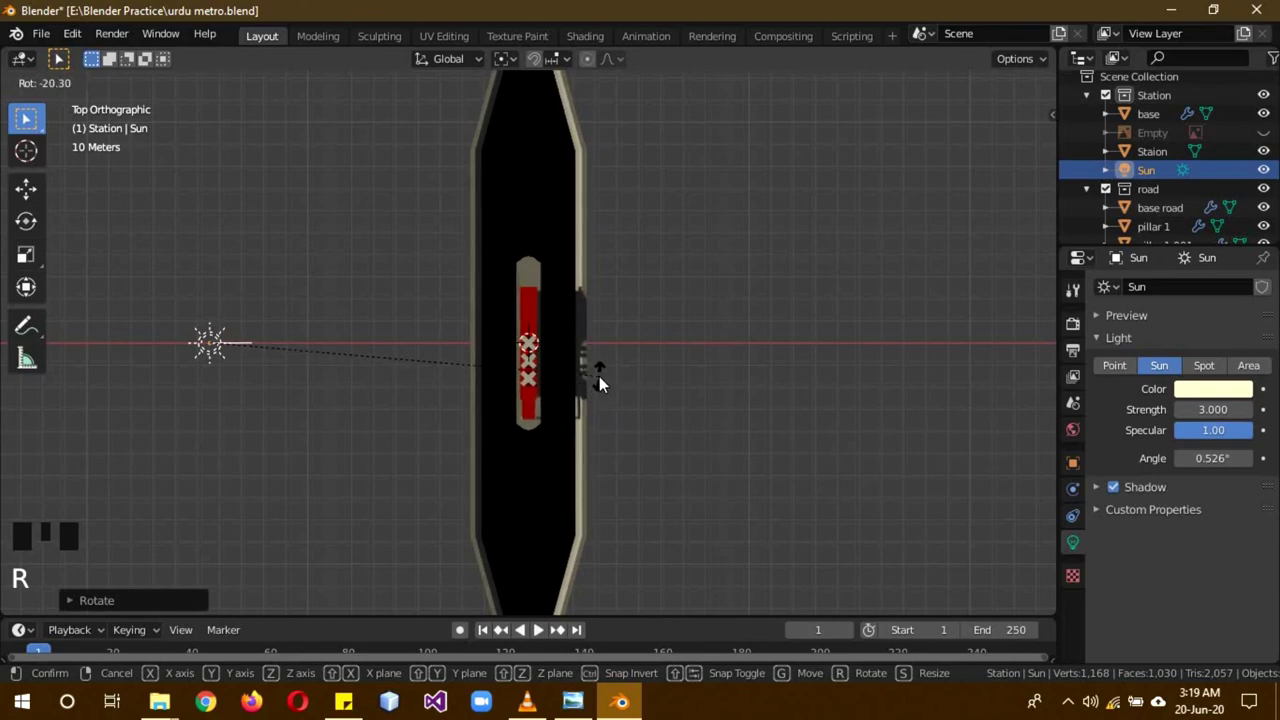
drag(701, 437, 1221, 394)
Set the Sun lamp to strength 3 with a pale warm yellow colour.
click(1221, 394)
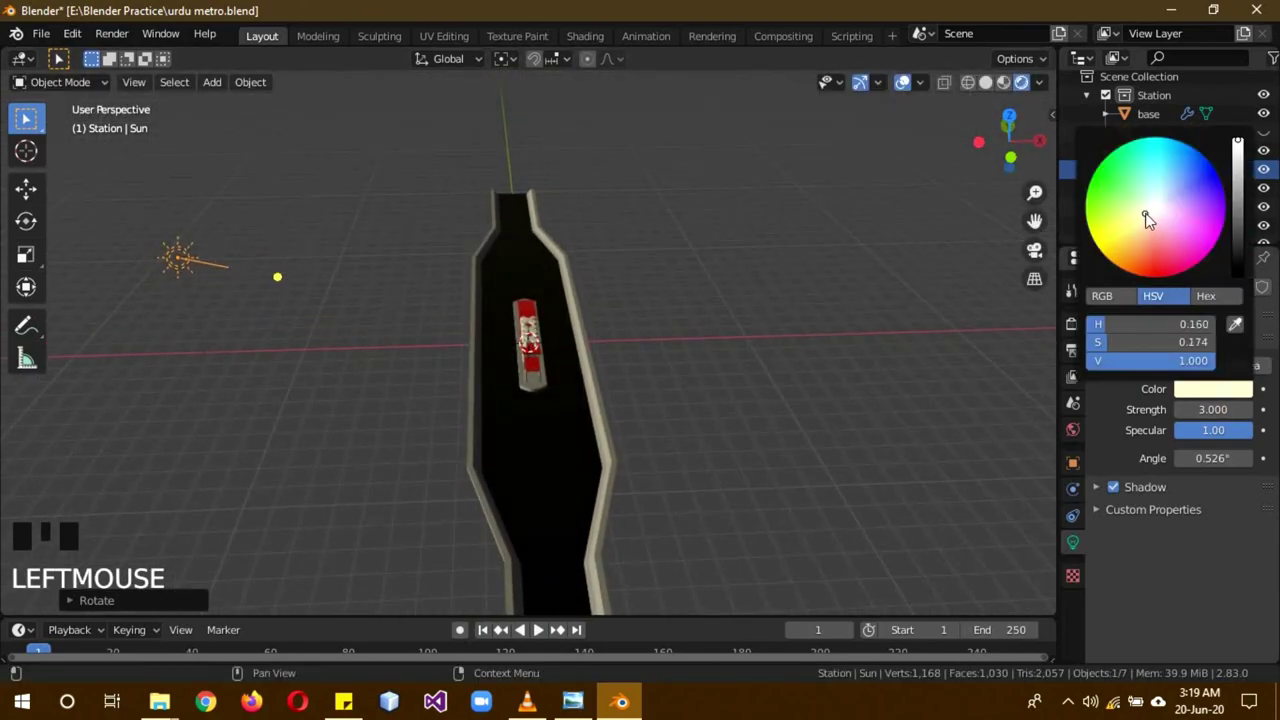
drag(659, 366, 461, 413)
scroll(up, 3)
Minimise the VLC preview video to bring the sun-lit Blender scene back in front.
drag(406, 428, 129, 63)
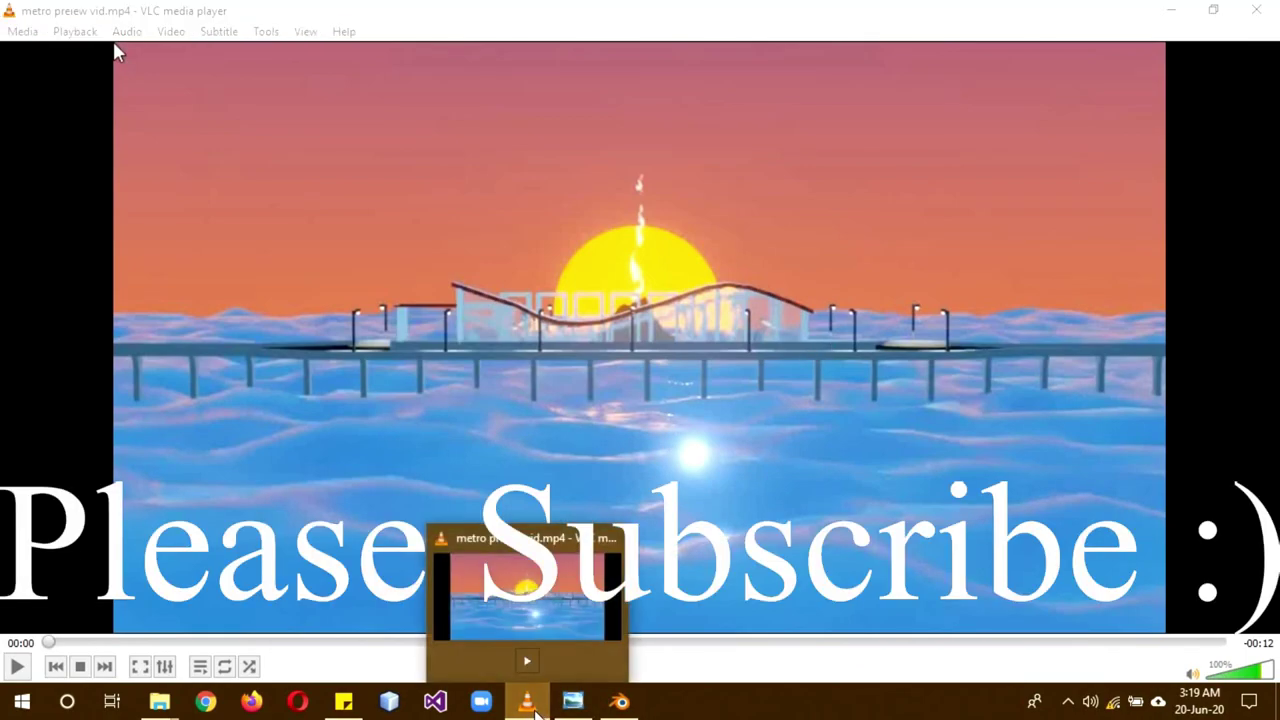
drag(853, 399, 829, 284)
scroll(down, 3)
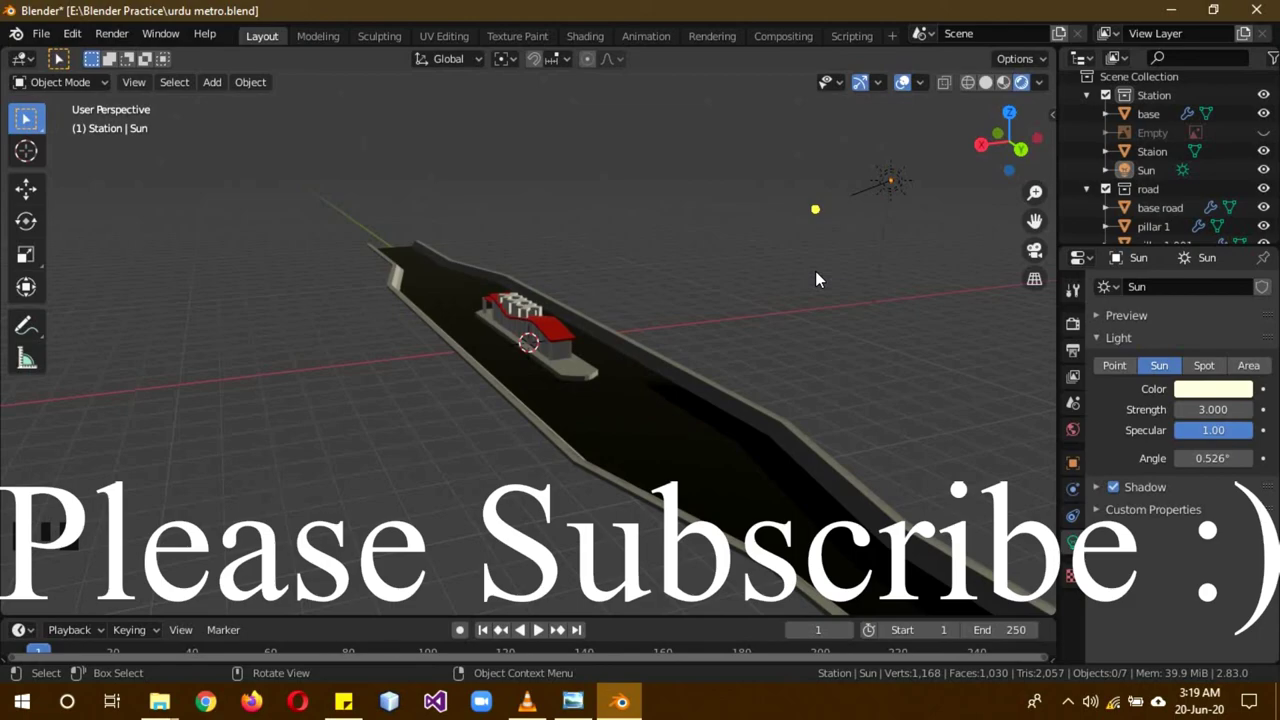